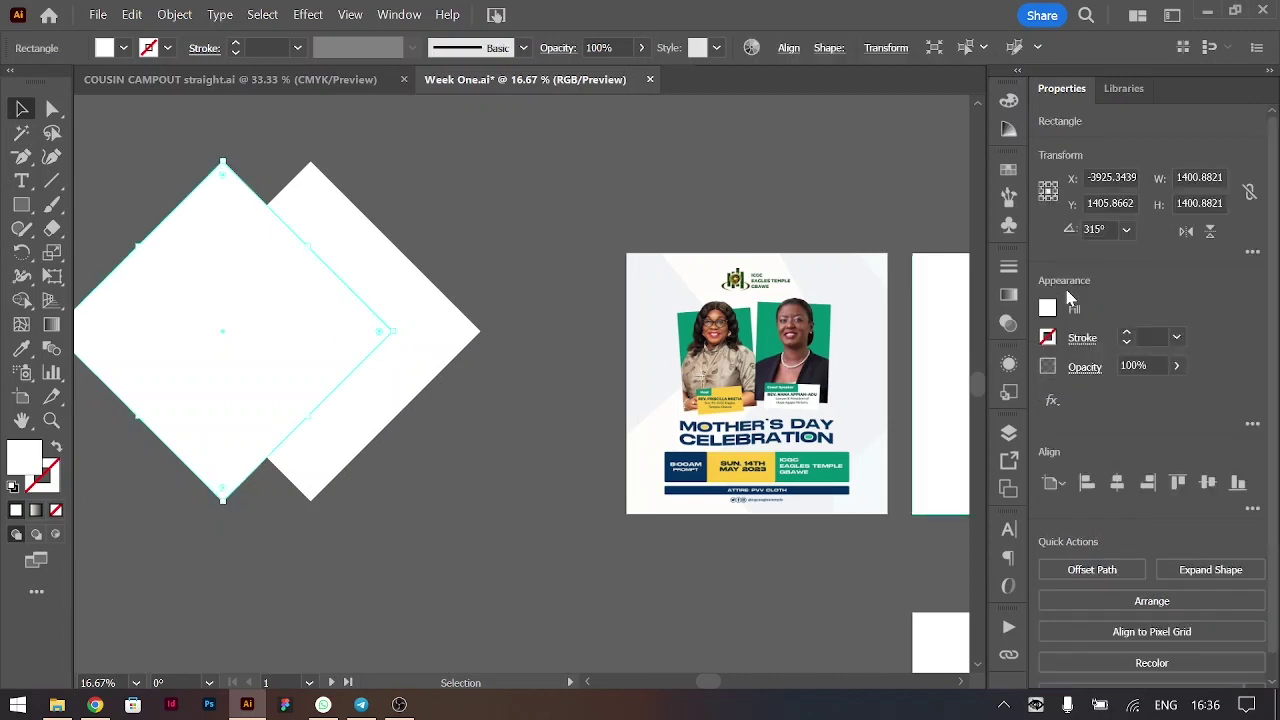
Select a white diamond shape and stretch it wider for the flyer background
{"action": "double_click", "coordinate": [687, 286]}
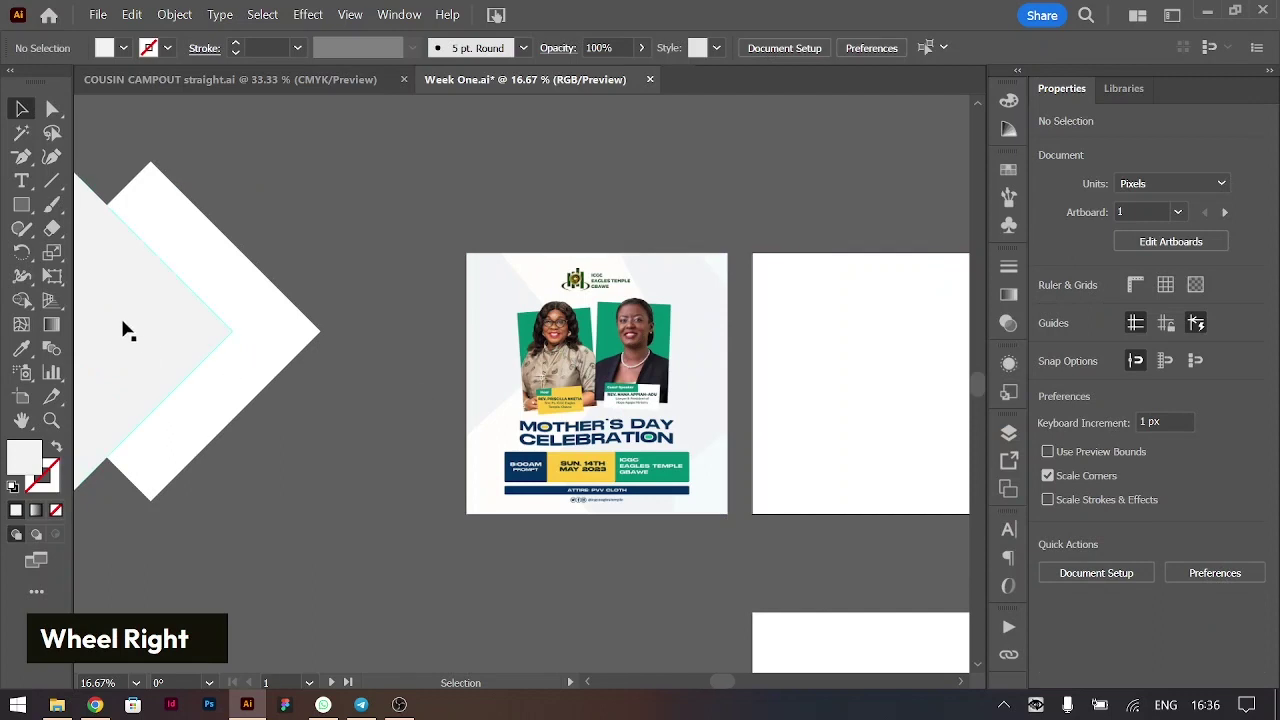
{"action": "left_click", "coordinate": [121, 318]}
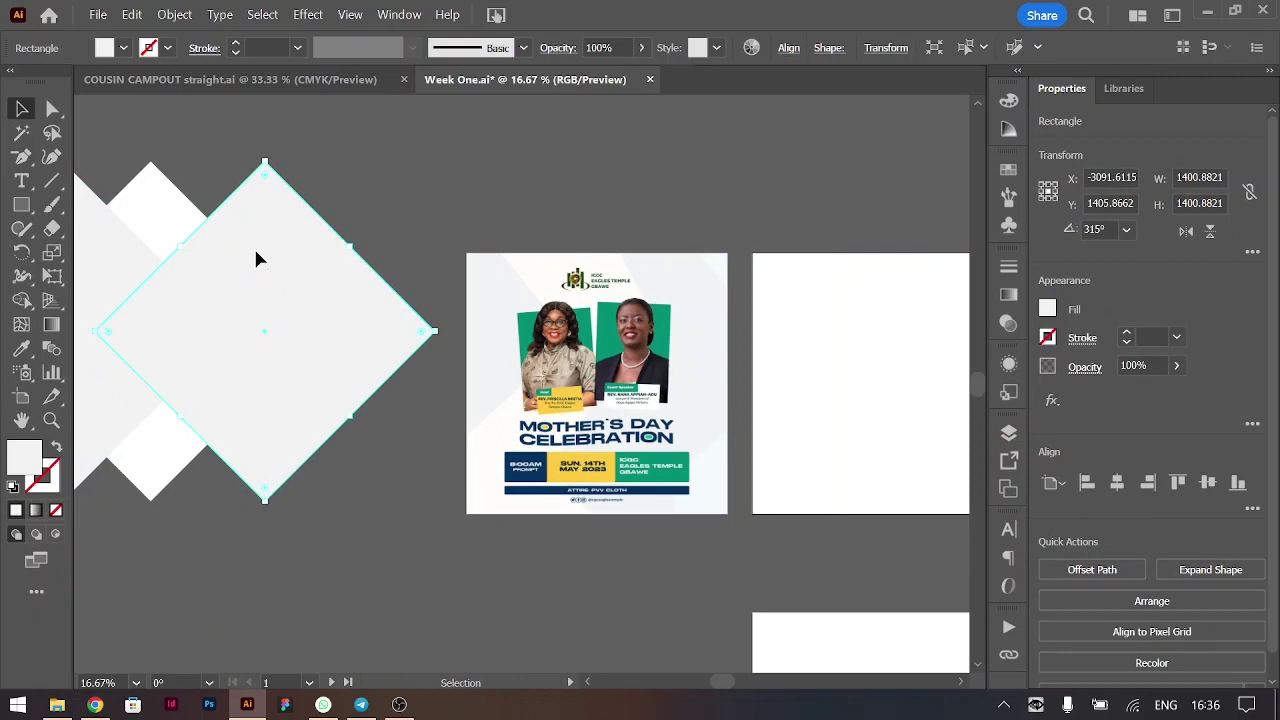
{"action": "left_click", "coordinate": [125, 268]}
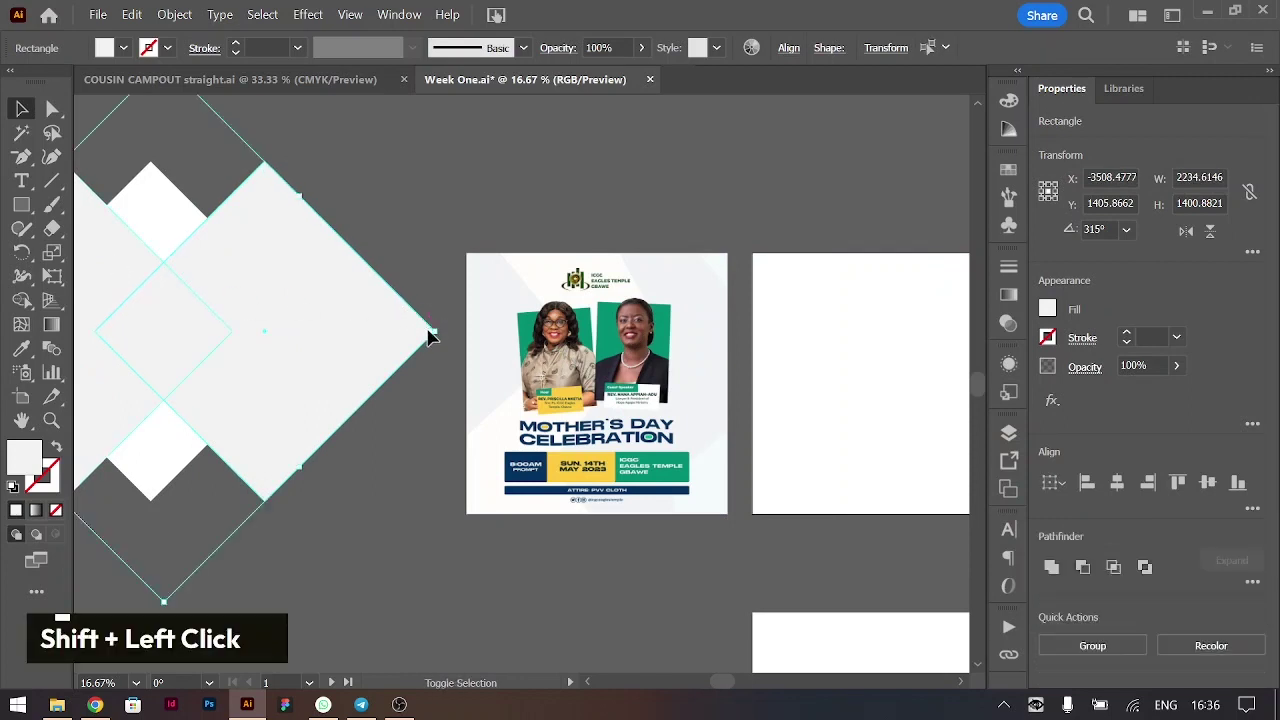
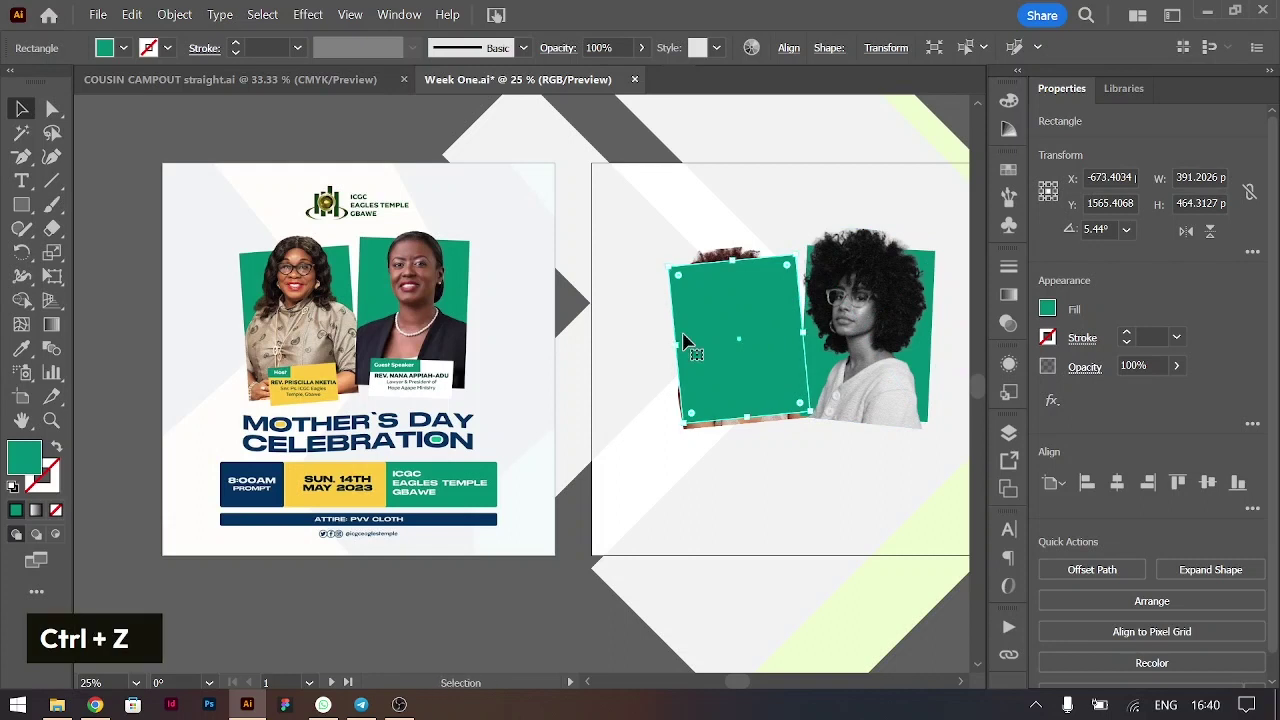
Rearrange stacking so the laughing woman's photo sits in front of the green rectangle
{"action": "key", "text": "ctrl+c"}
{"action": "key", "text": "ctrl+f"}
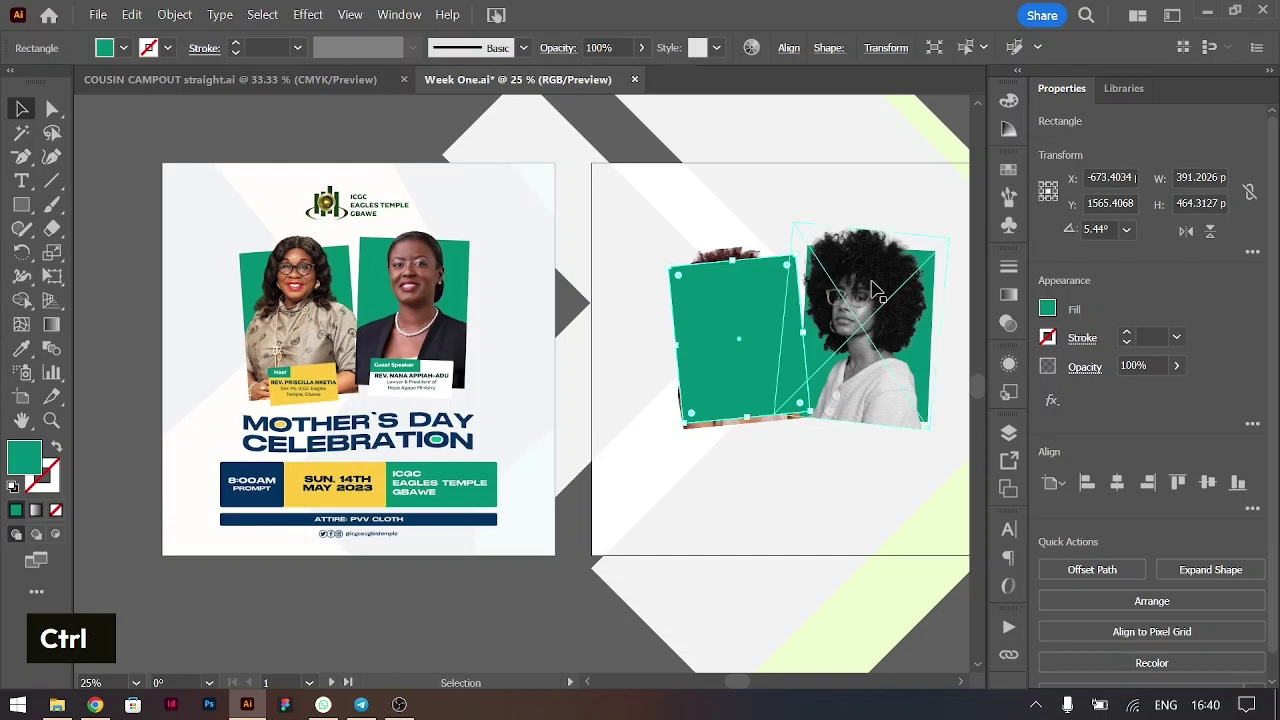
{"action": "key", "text": "ctrl+["}
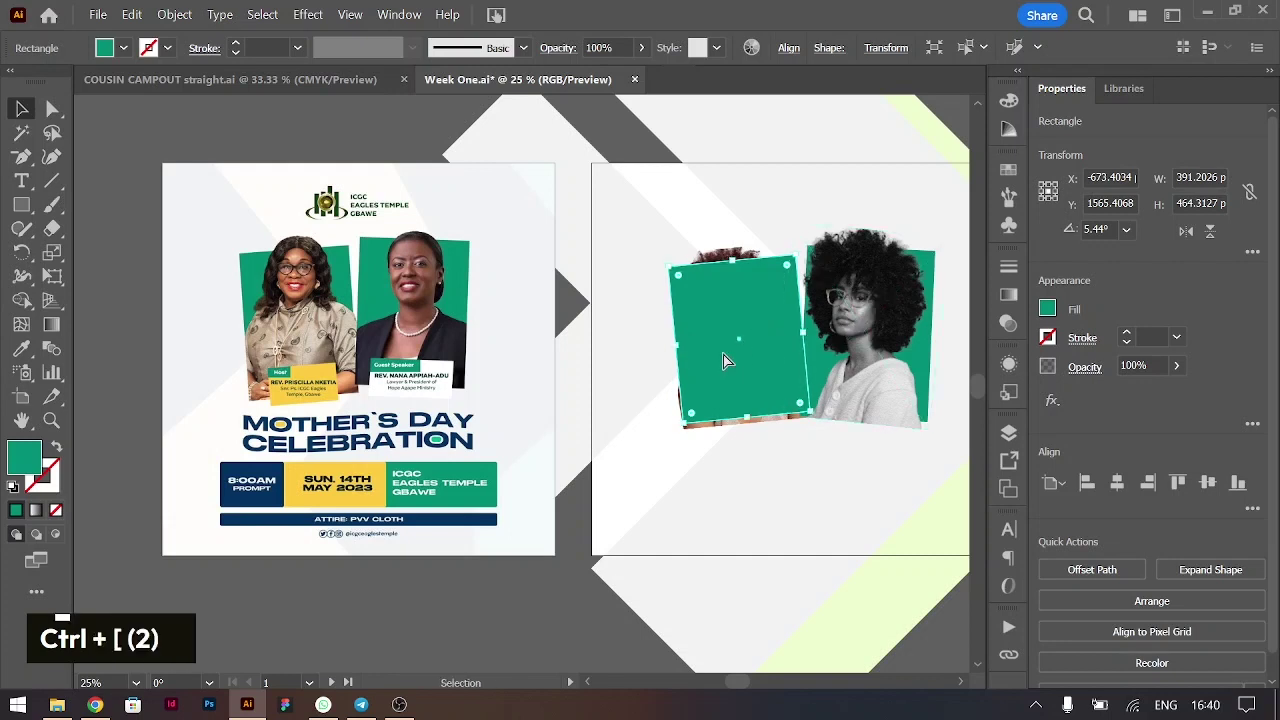
{"action": "key", "text": "ctrl+["}
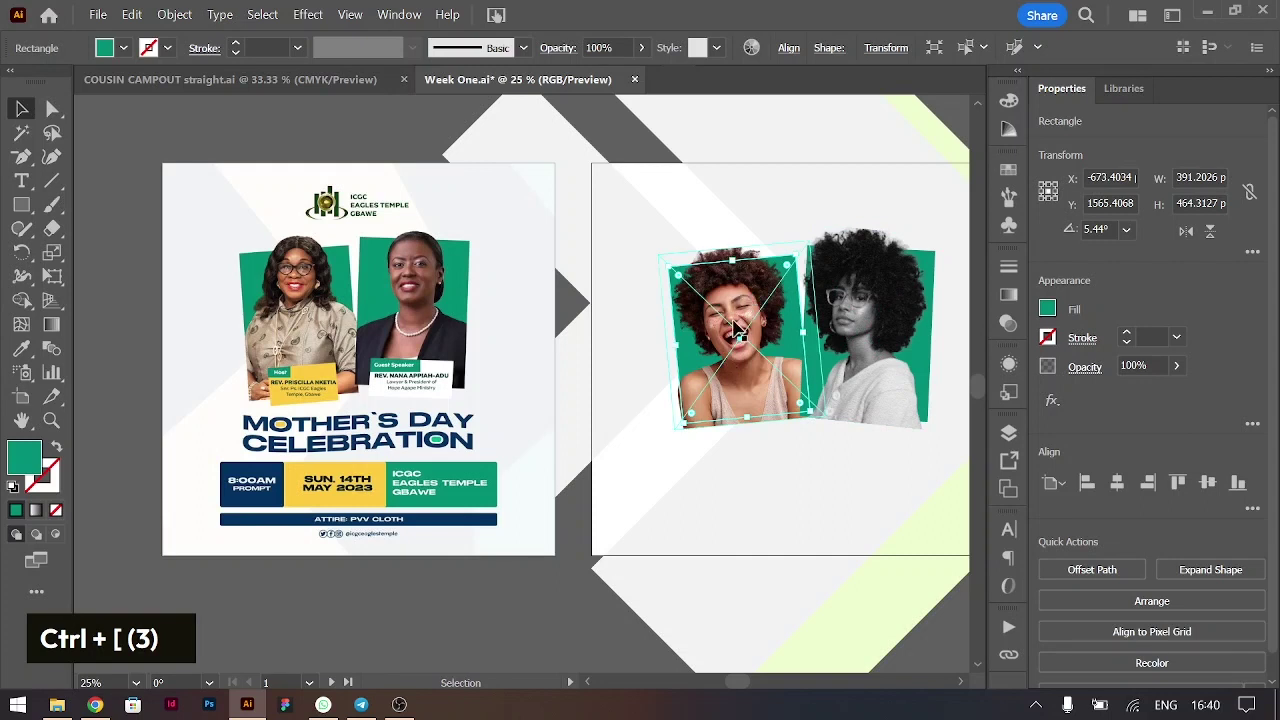
{"action": "key", "text": "ctrl+]"}
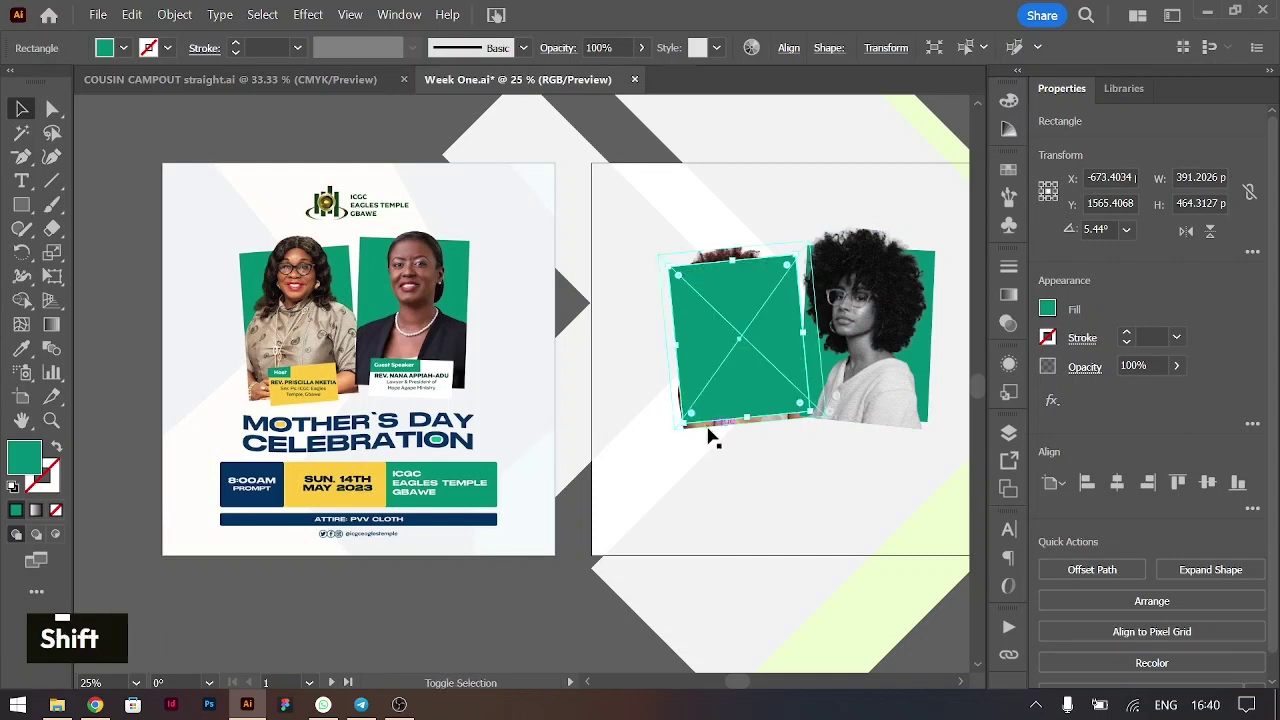
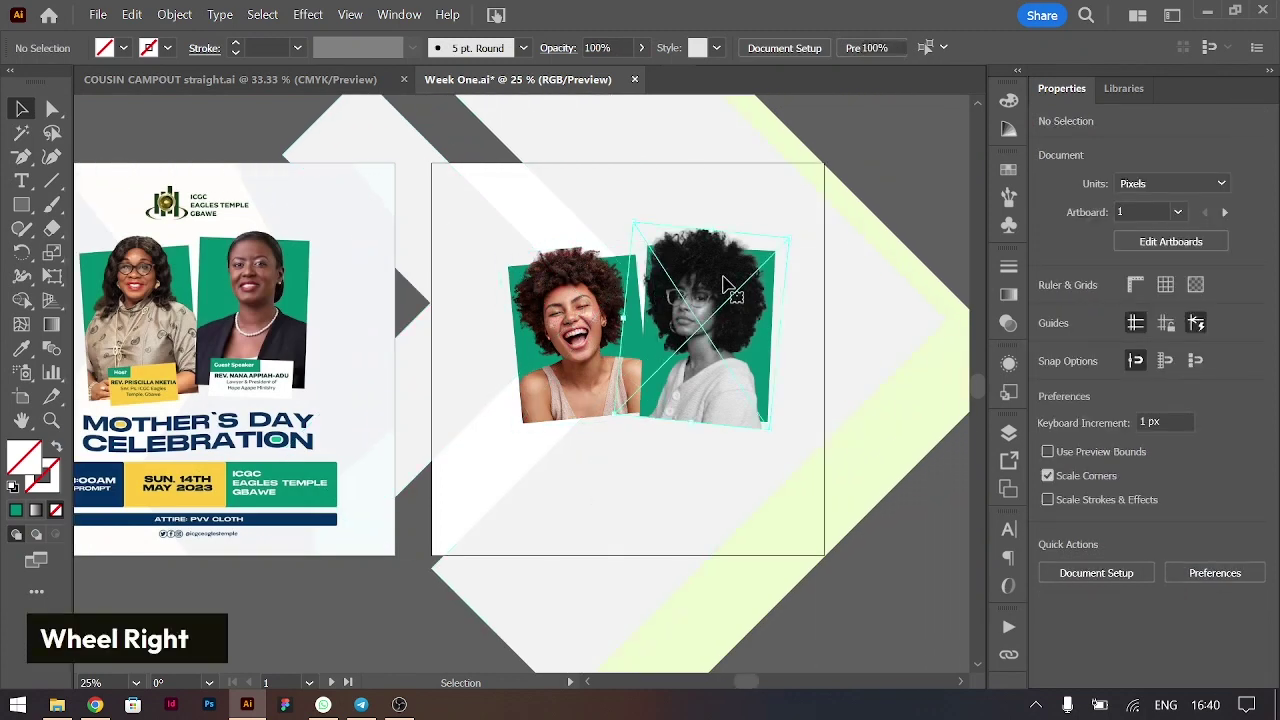
Paste a copy of the green rectangle in front and stack it above the photo
{"action": "key", "text": "ctrl+["}
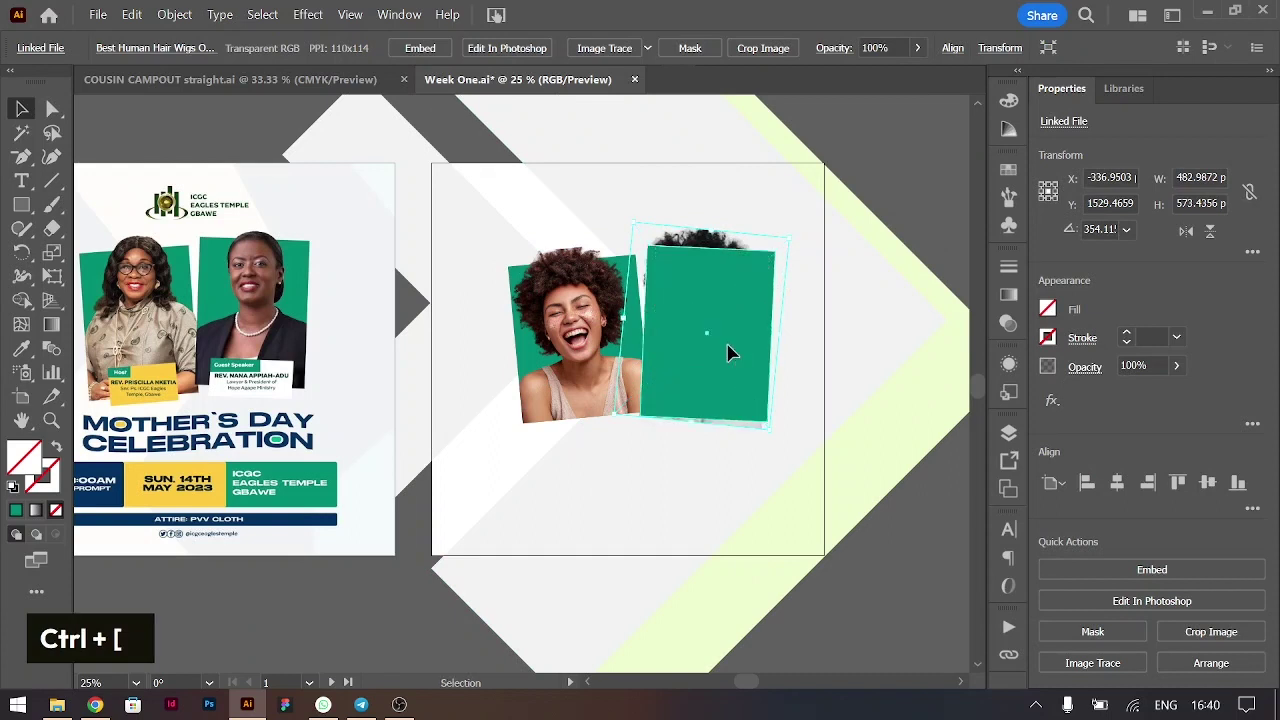
{"action": "key", "text": "ctrl+c"}
{"action": "key", "text": "ctrl+f"}
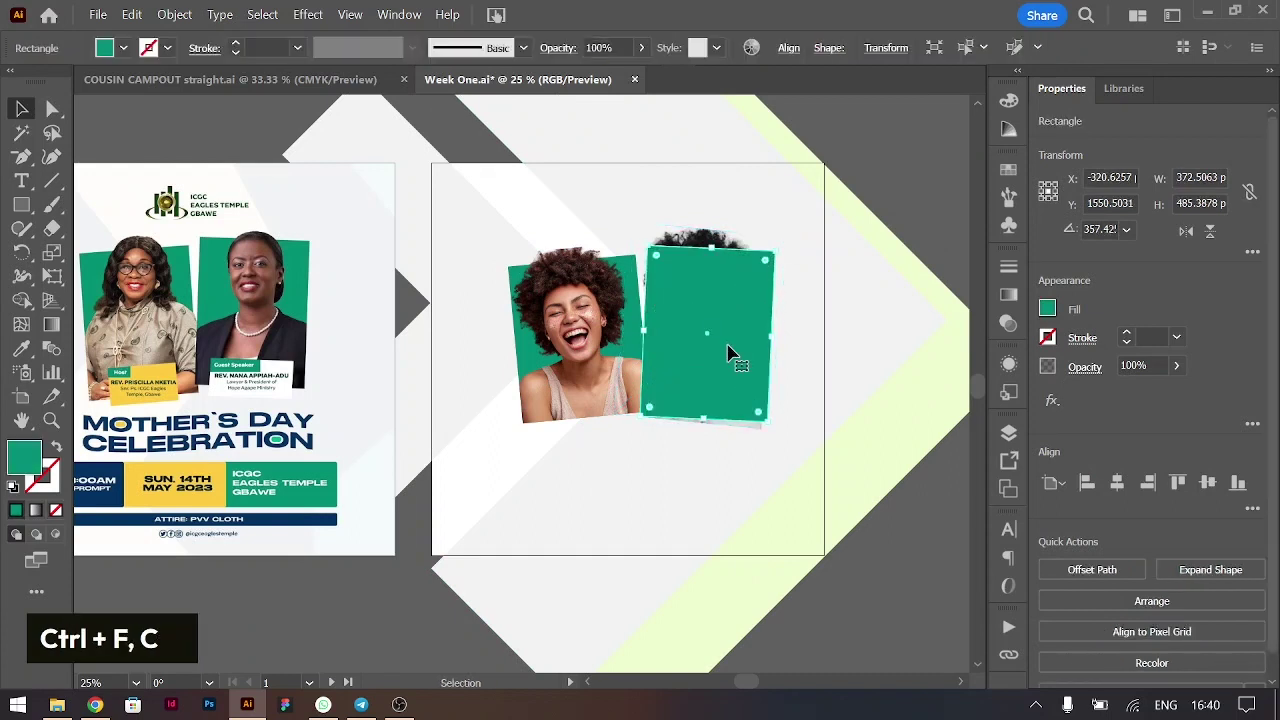
{"action": "key", "text": "ctrl+["}
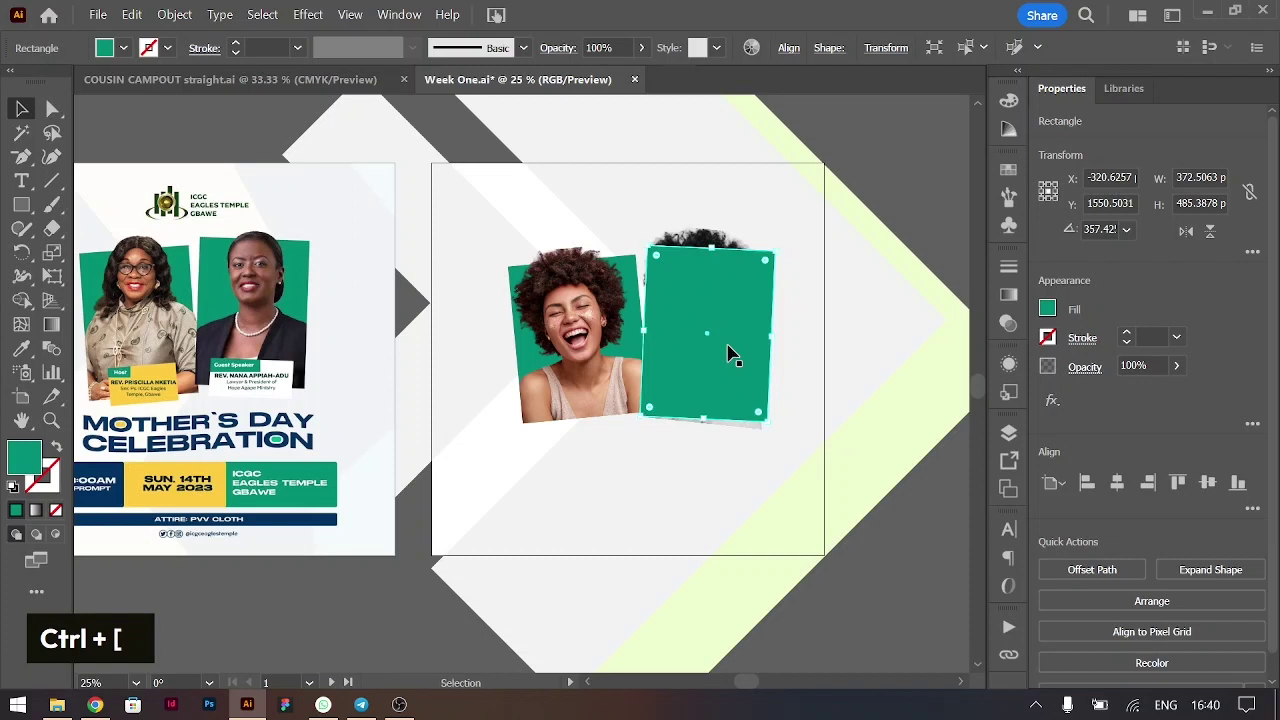
{"action": "key", "text": "ctrl+["}
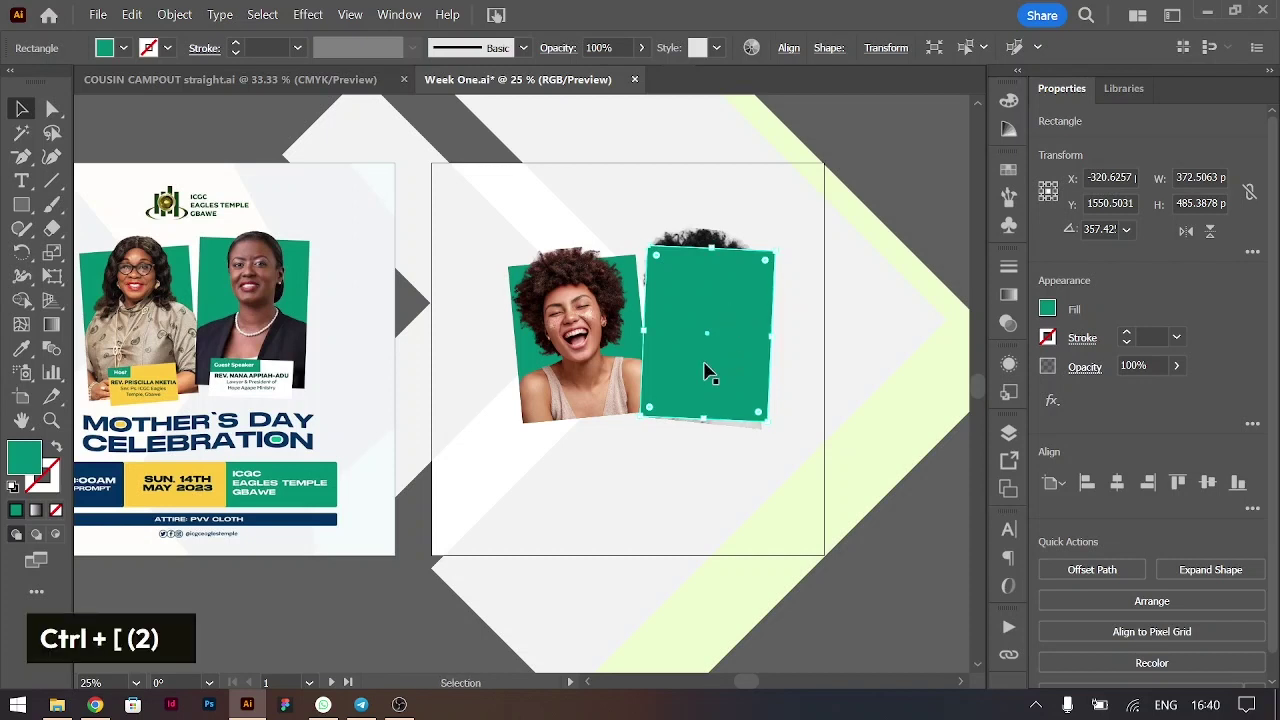
{"action": "key", "text": "ctrl+["}
{"action": "key", "text": "ctrl+["}
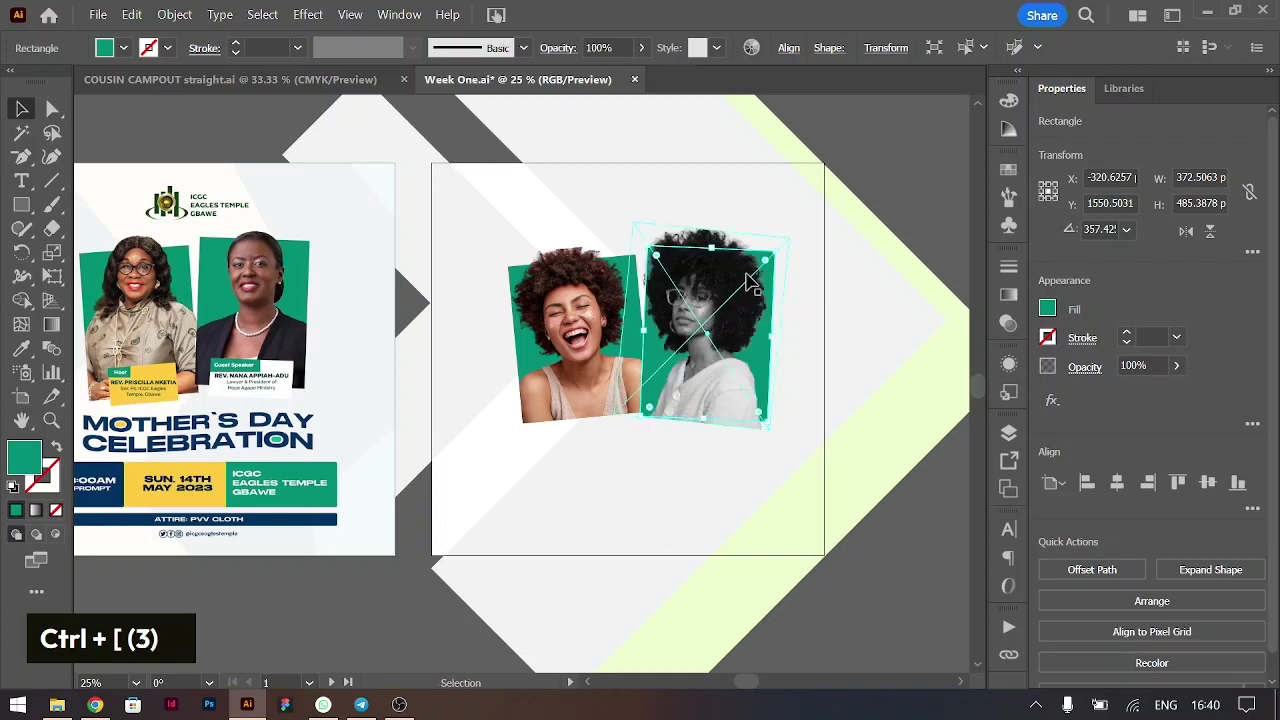
{"action": "key", "text": "ctrl+]"}
Select the photo with the rectangle copy and make a clipping mask
{"action": "left_click", "coordinate": [718, 240]}
{"action": "right_click", "coordinate": [716, 241]}
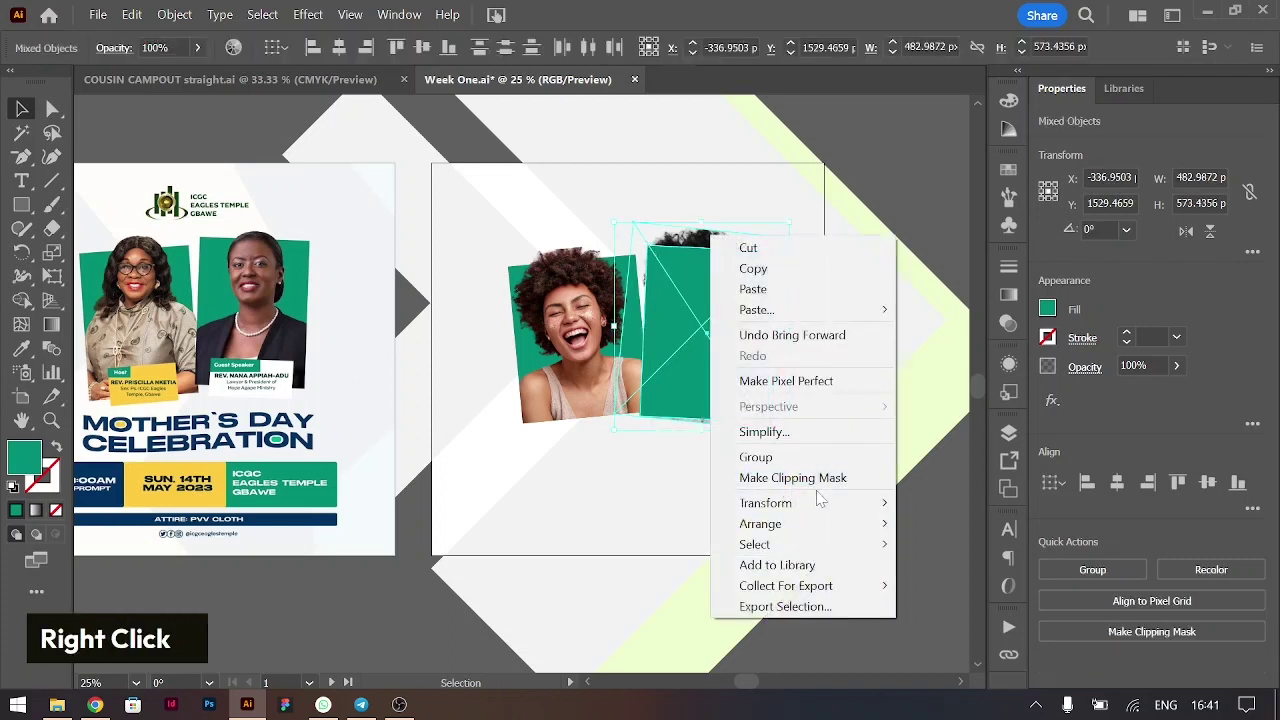
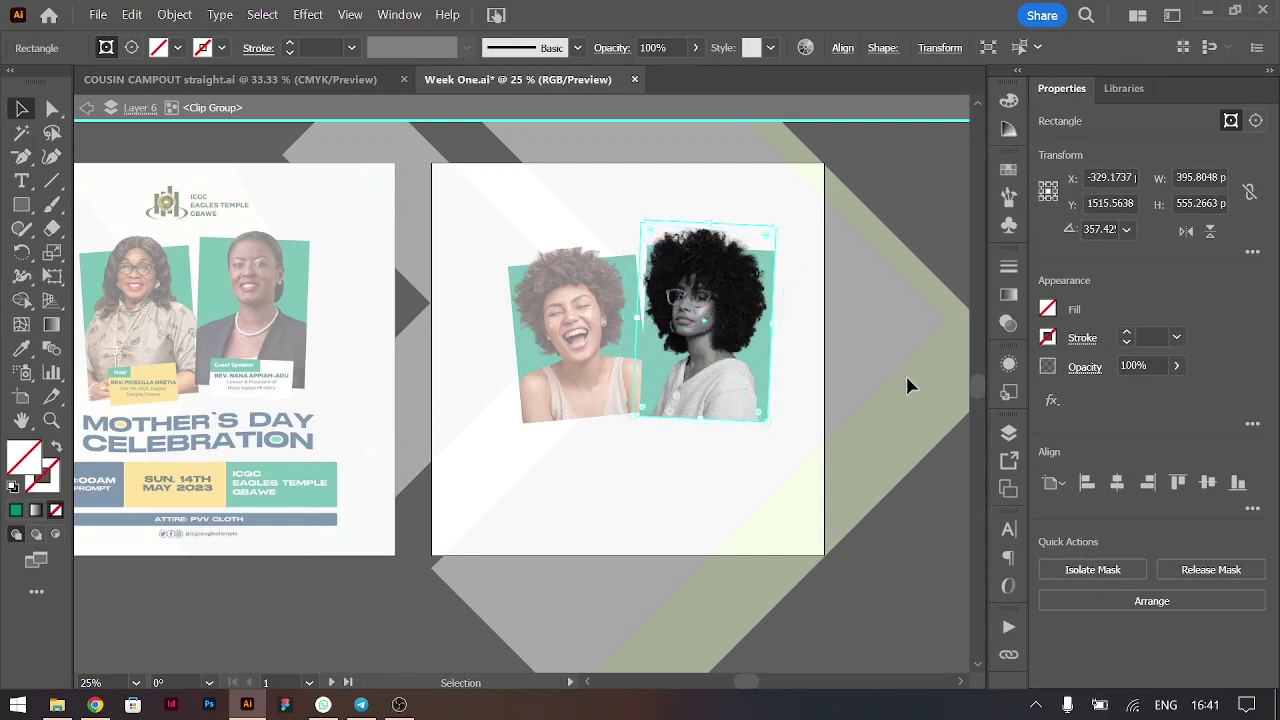
Exit isolation mode, check the laughing photo's clip group, and return to the full document
{"action": "double_click", "coordinate": [915, 383]}
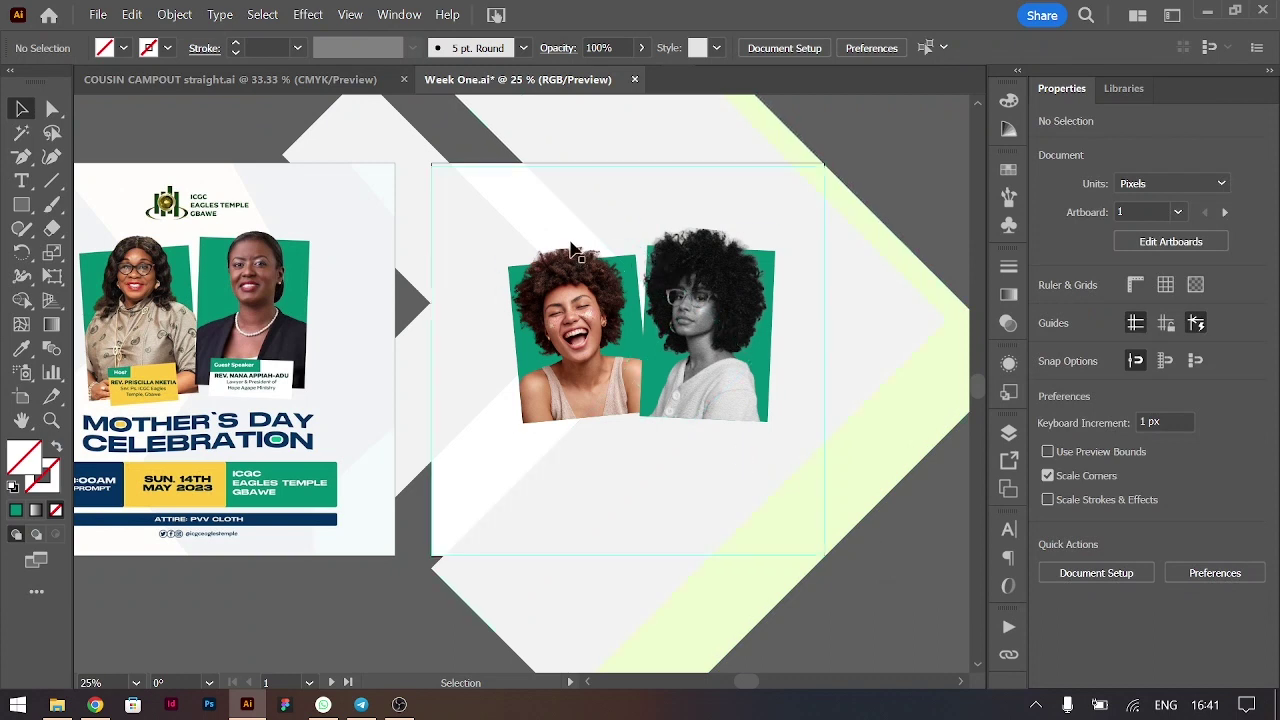
{"action": "double_click", "coordinate": [565, 287]}
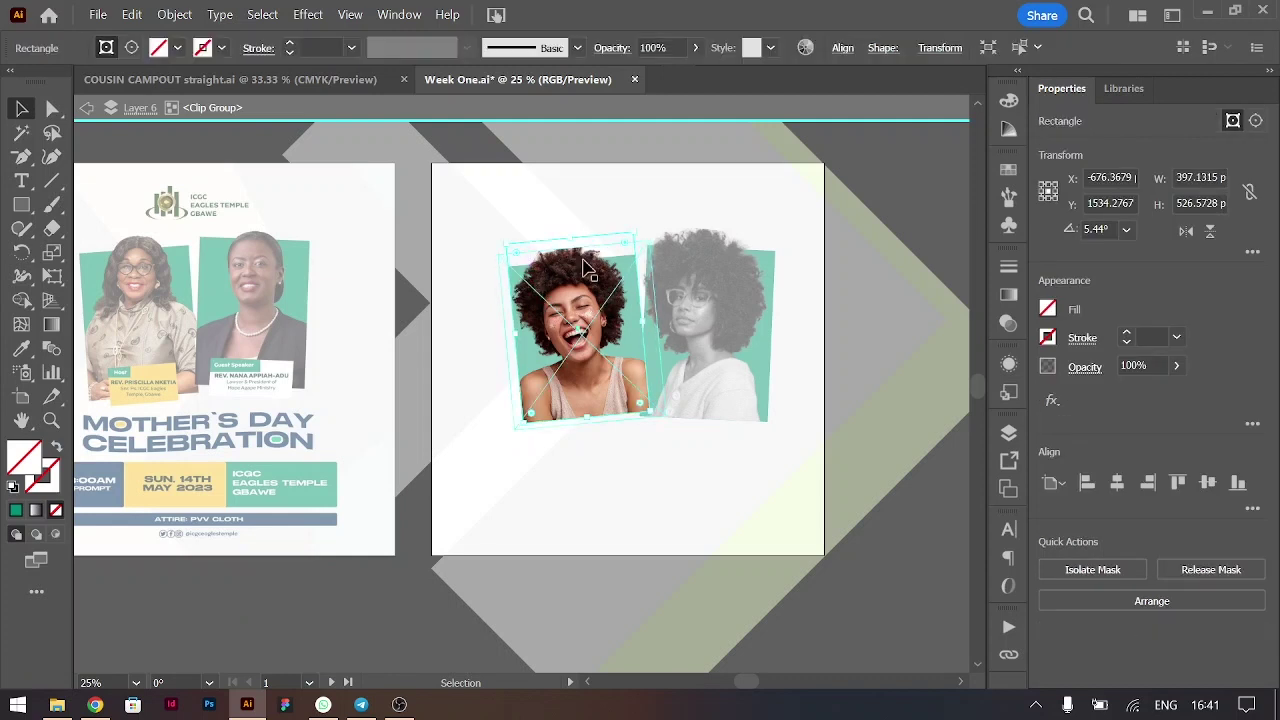
{"action": "double_click", "coordinate": [779, 180]}
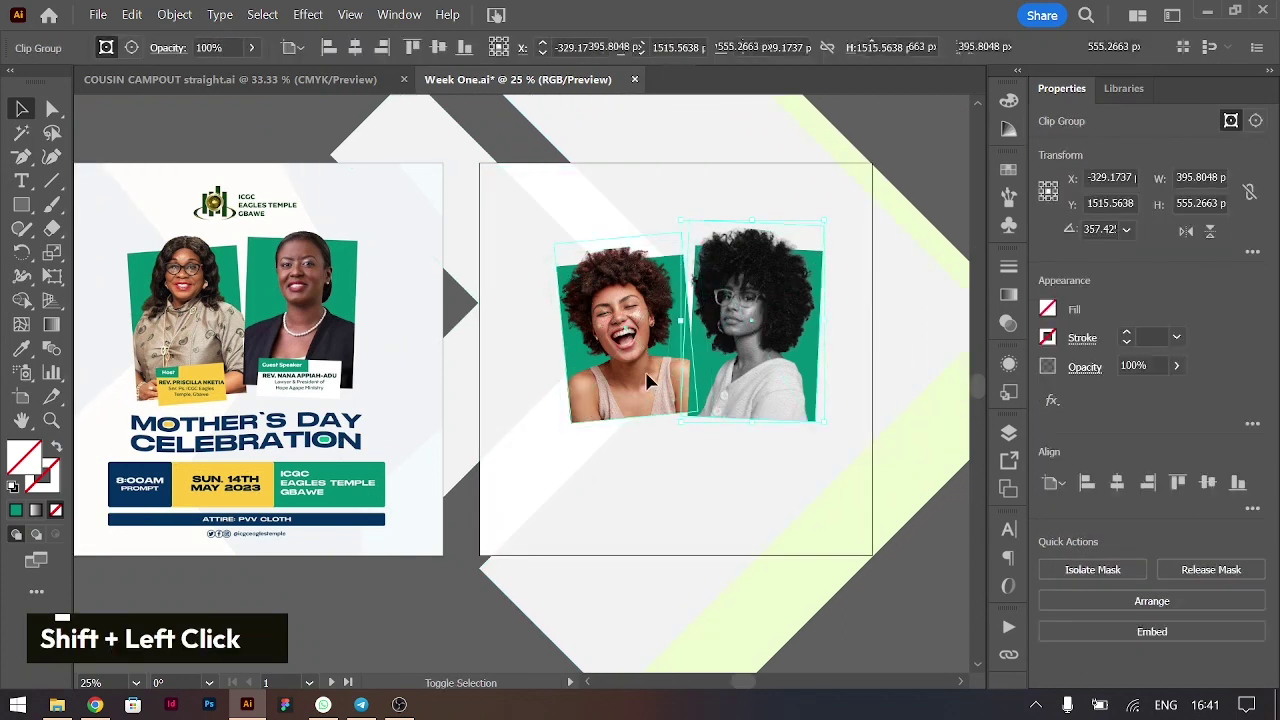
Select just the two framed photos with their backings and group them with Ctrl+G
{"action": "left_click", "coordinate": [602, 310]}
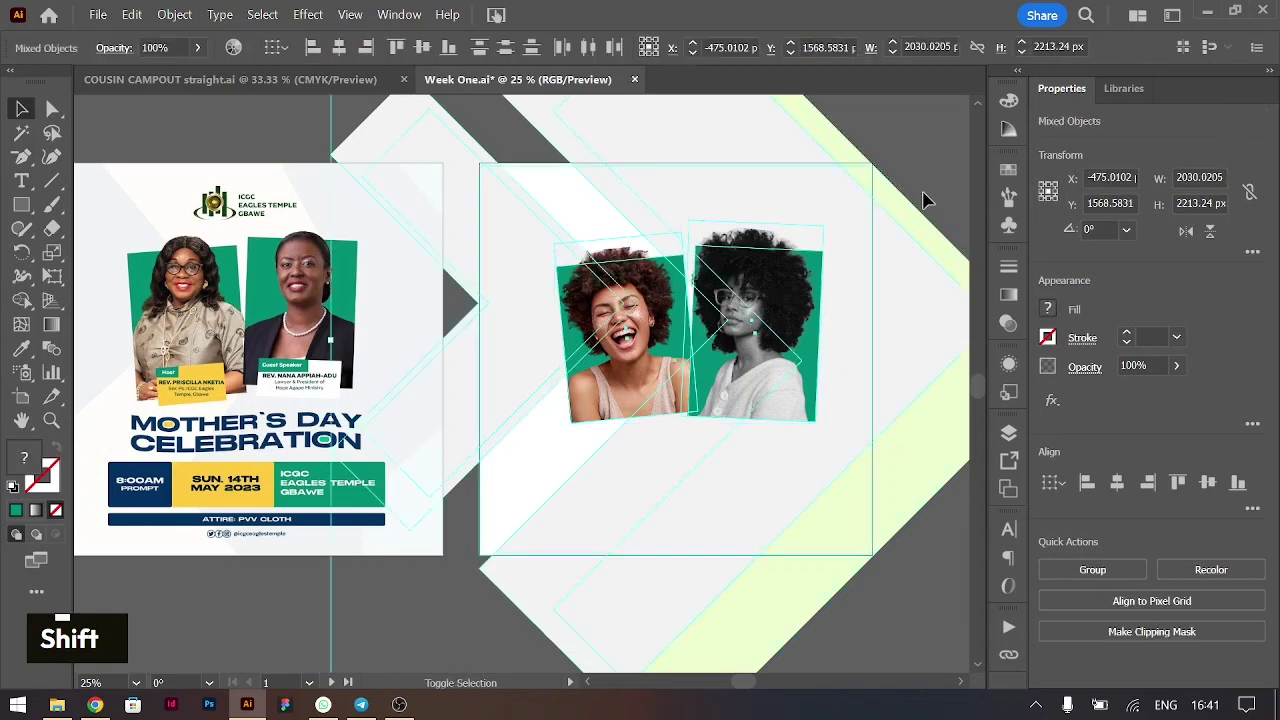
{"action": "left_click", "coordinate": [932, 196]}
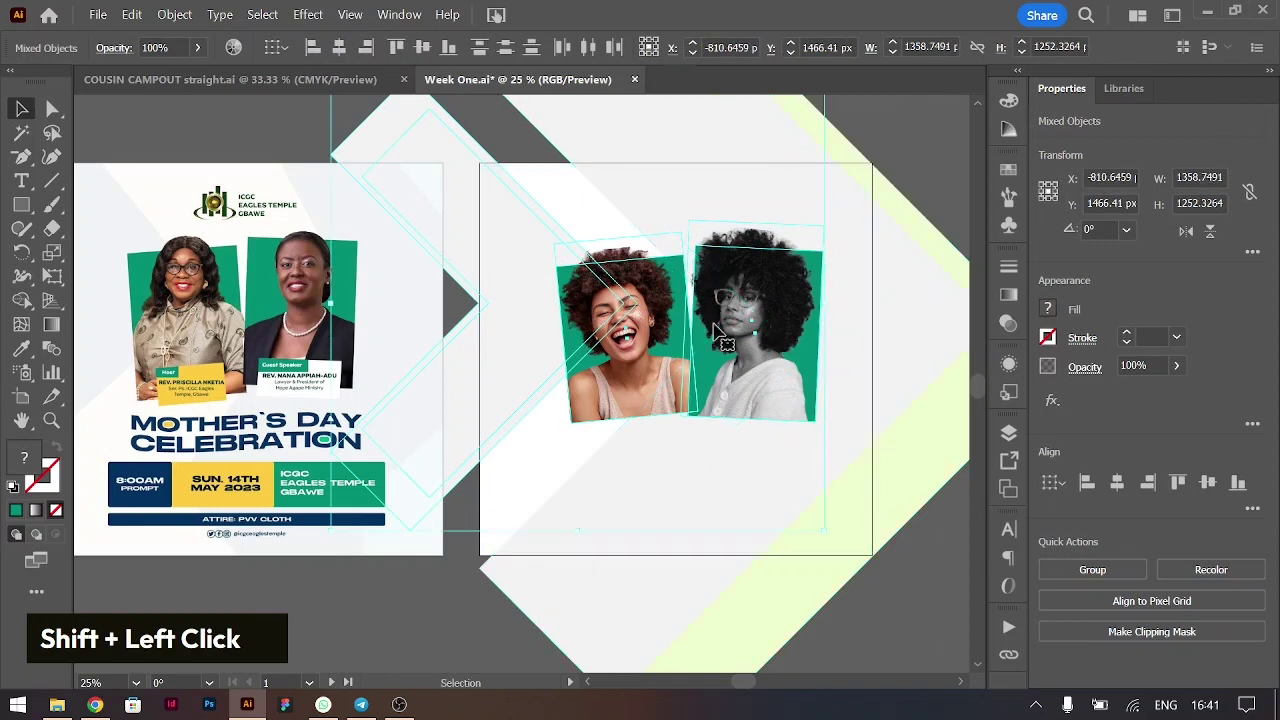
{"action": "scroll", "scroll_direction": "up", "scroll_amount": 3}
{"action": "left_click", "coordinate": [430, 220]}
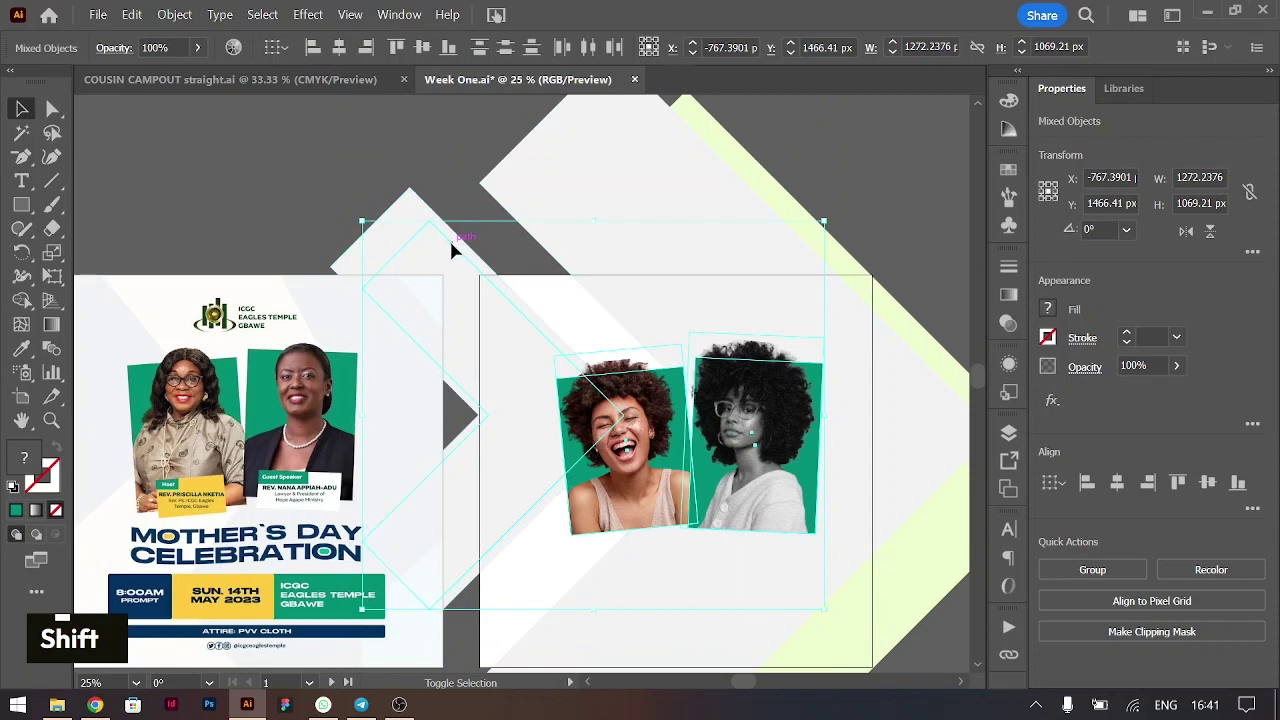
{"action": "left_click", "coordinate": [462, 253]}
{"action": "scroll", "scroll_direction": "down", "scroll_amount": 3}
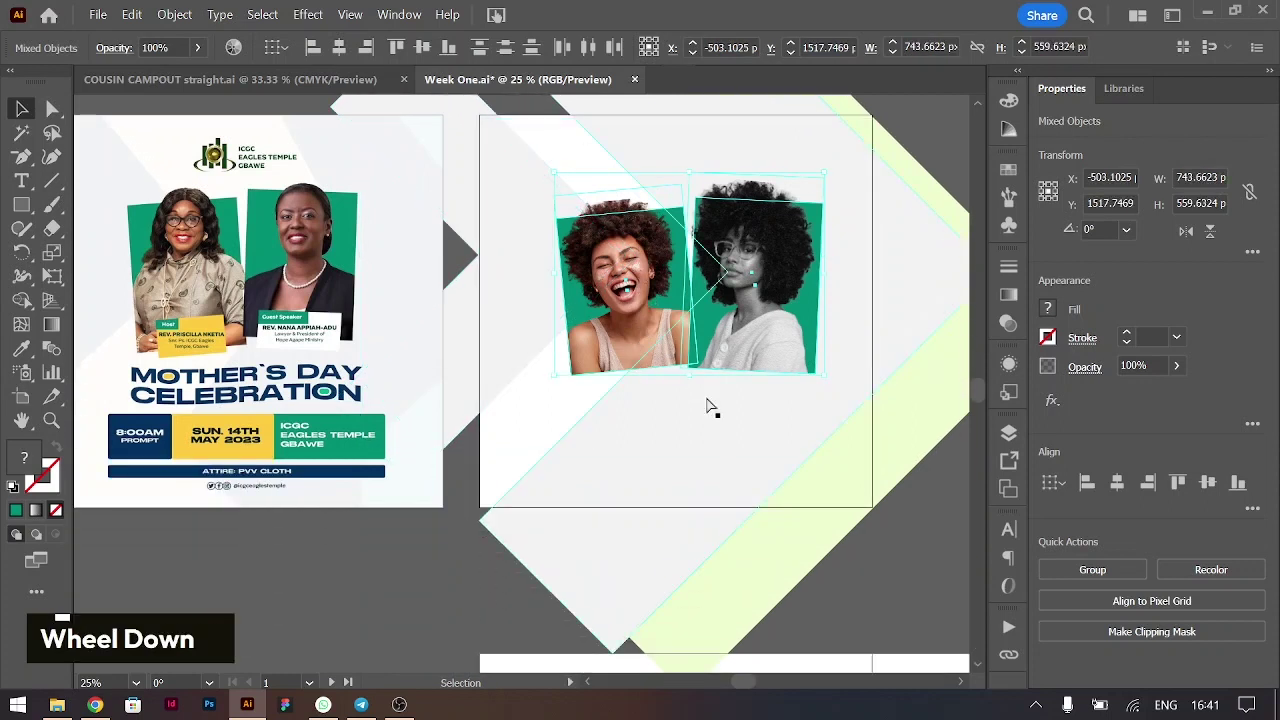
{"action": "key", "text": "ctrl+g"}
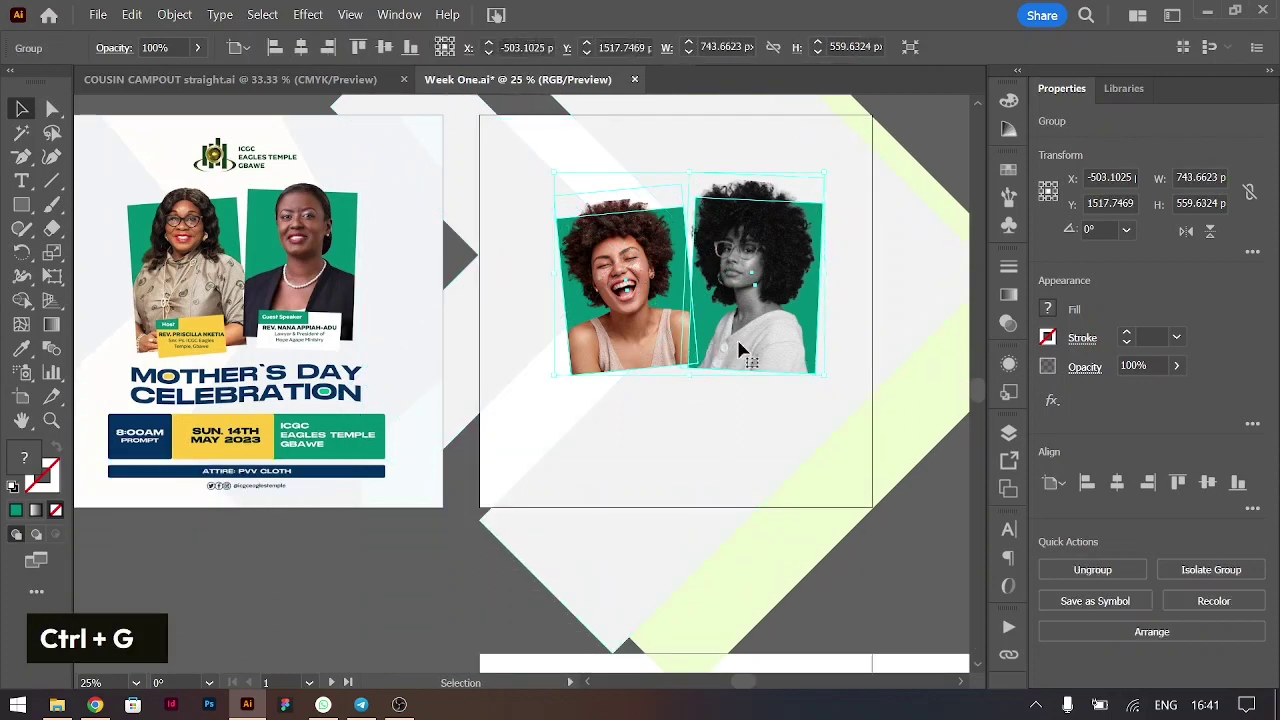
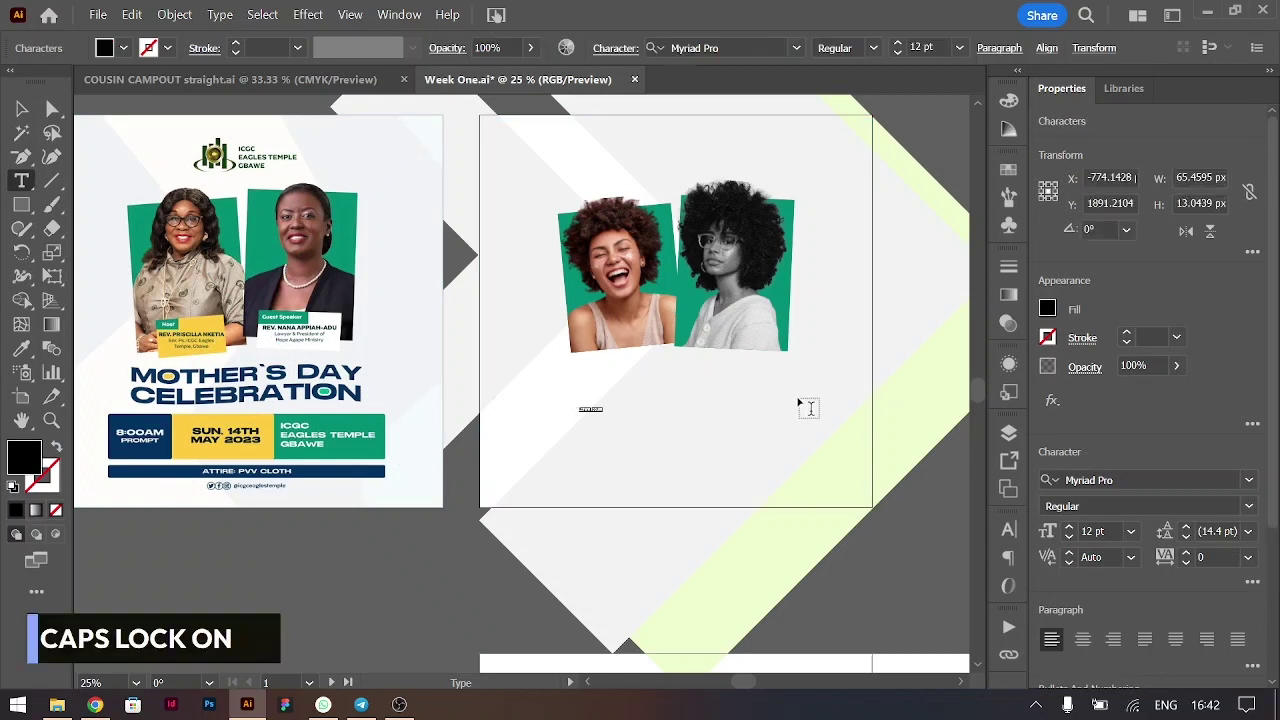
Type the two-line 'mother's day / celebration' title, centre-align it and set the Unbounded font
{"action": "type", "text": "mother's day"}
{"action": "key", "text": "Return"}
{"action": "type", "text": "celebration"}
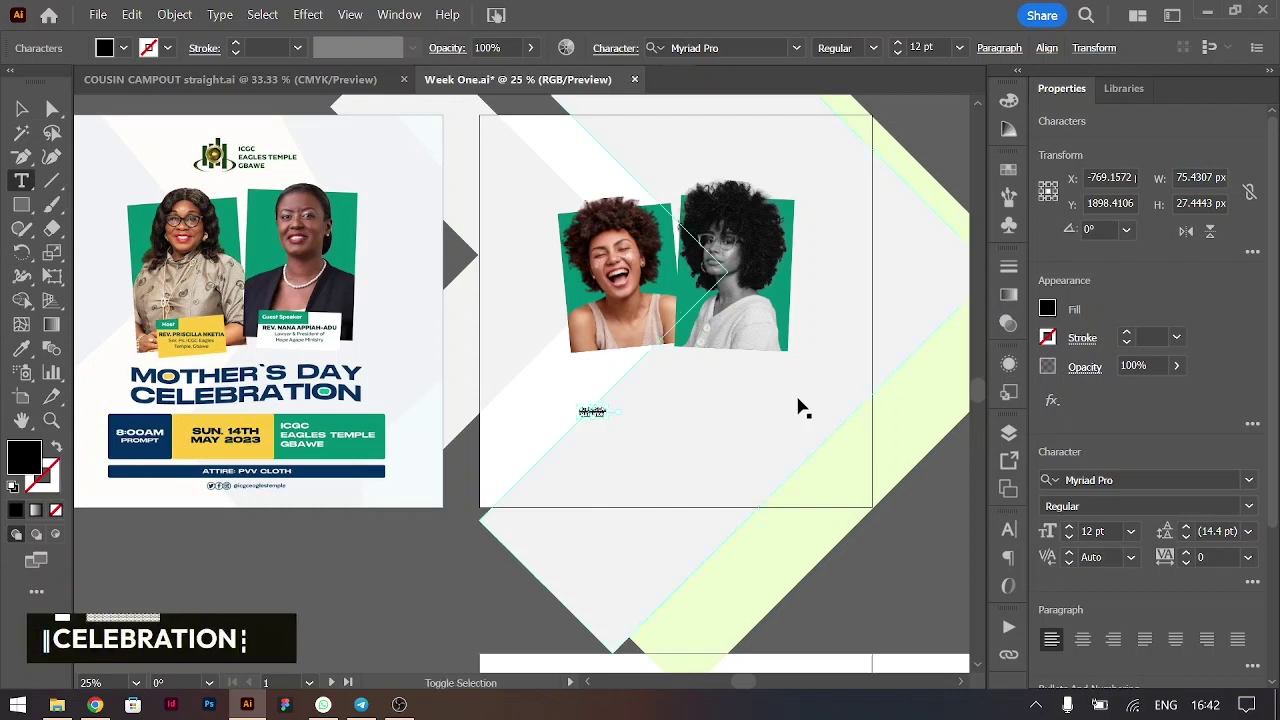
{"action": "key", "text": "ctrl+shift+c"}
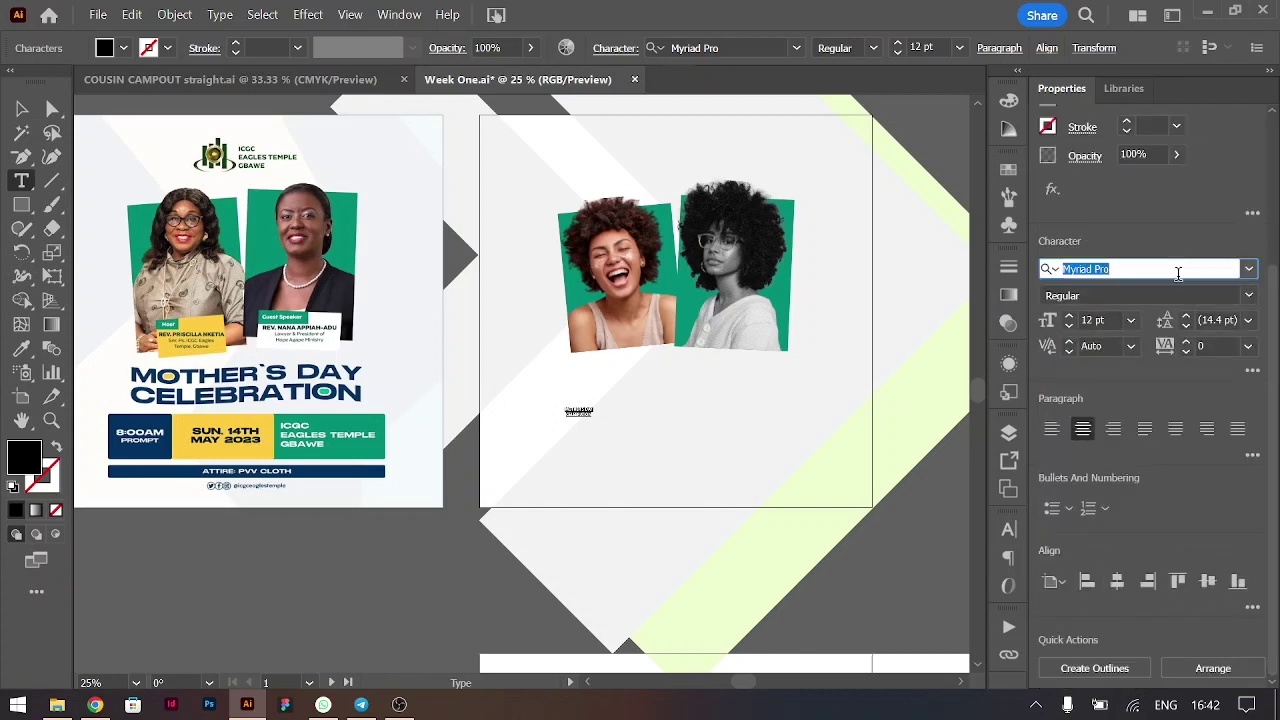
{"action": "type", "text": "un"}
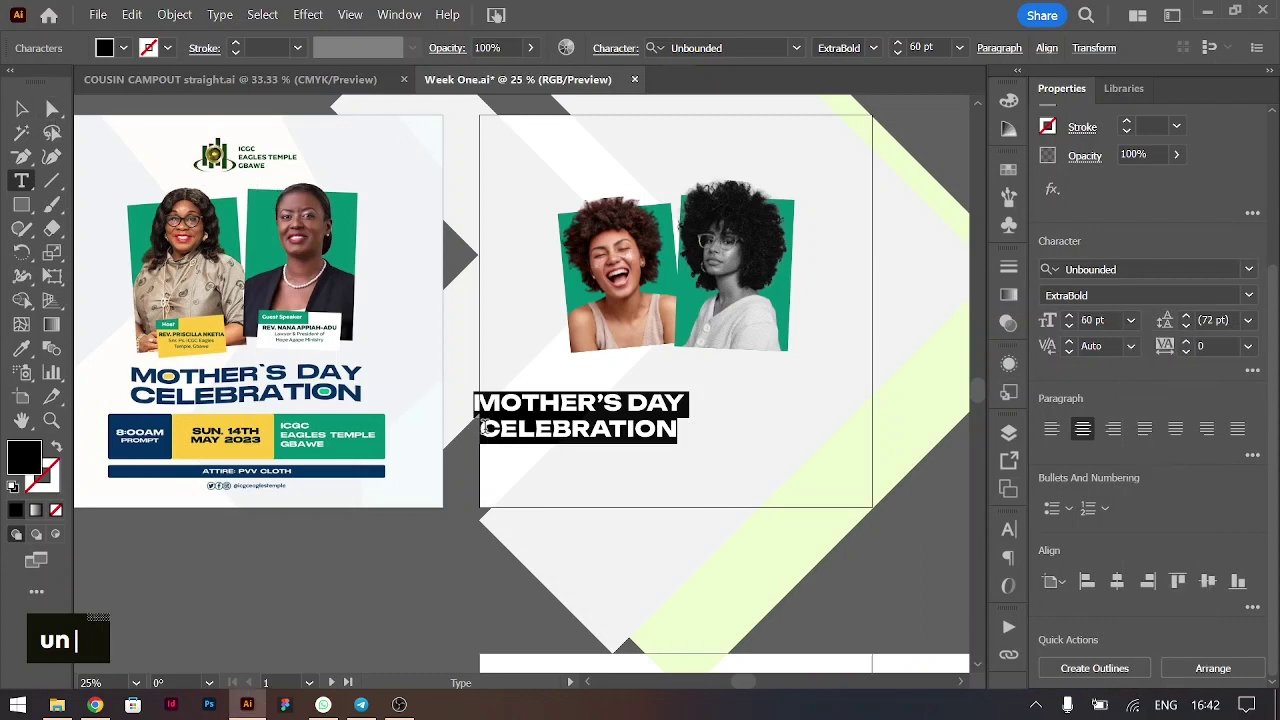
Enlarge the title and nudge it into place below the photos
{"action": "key", "text": "ctrl+shift+."}
{"action": "key", "text": "ctrl+shift+."}
{"action": "key", "text": "ctrl+shift+."}
{"action": "key", "text": "ctrl+shift+,"}
{"action": "key", "text": "ctrl+a"}
{"action": "key", "text": "alt+Down"}
{"action": "key", "text": "alt+Up"}
{"action": "key", "text": "alt+Up"}
{"action": "key", "text": "alt+Up"}
{"action": "key", "text": "alt+Up"}
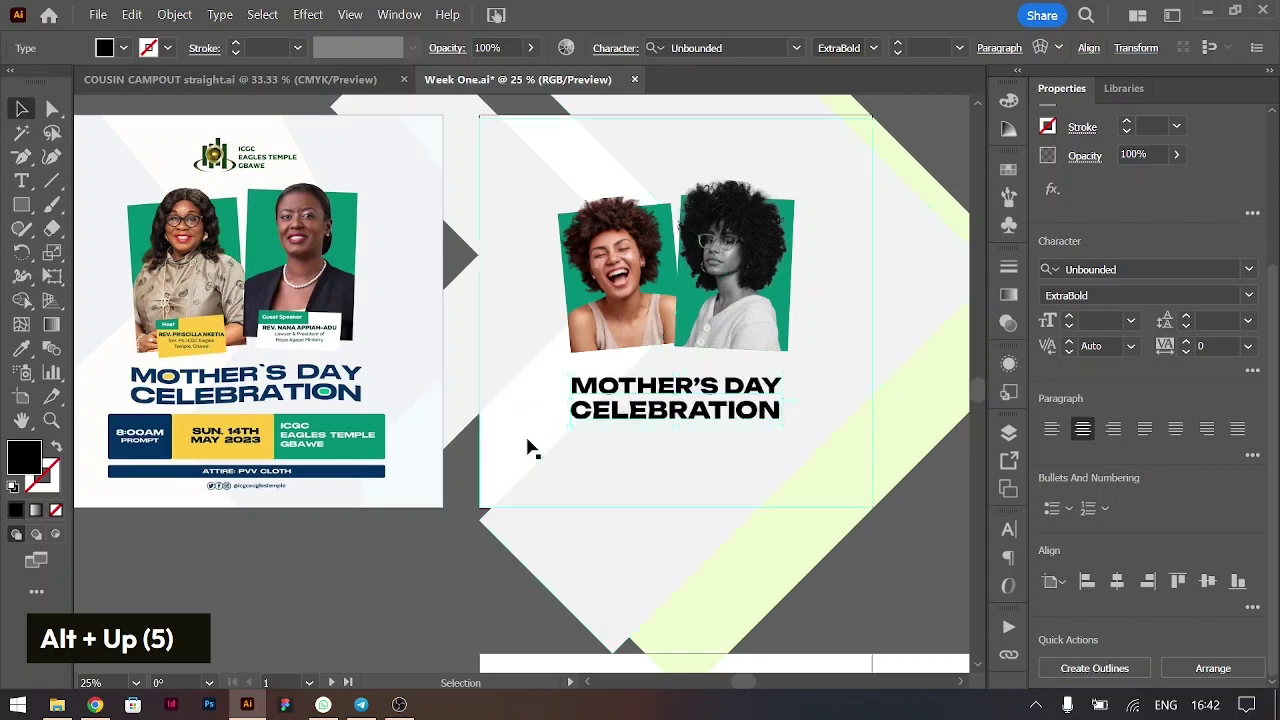
Sample the reference title's navy colour onto the new heading with the Eyedropper
{"action": "key", "text": "i"}
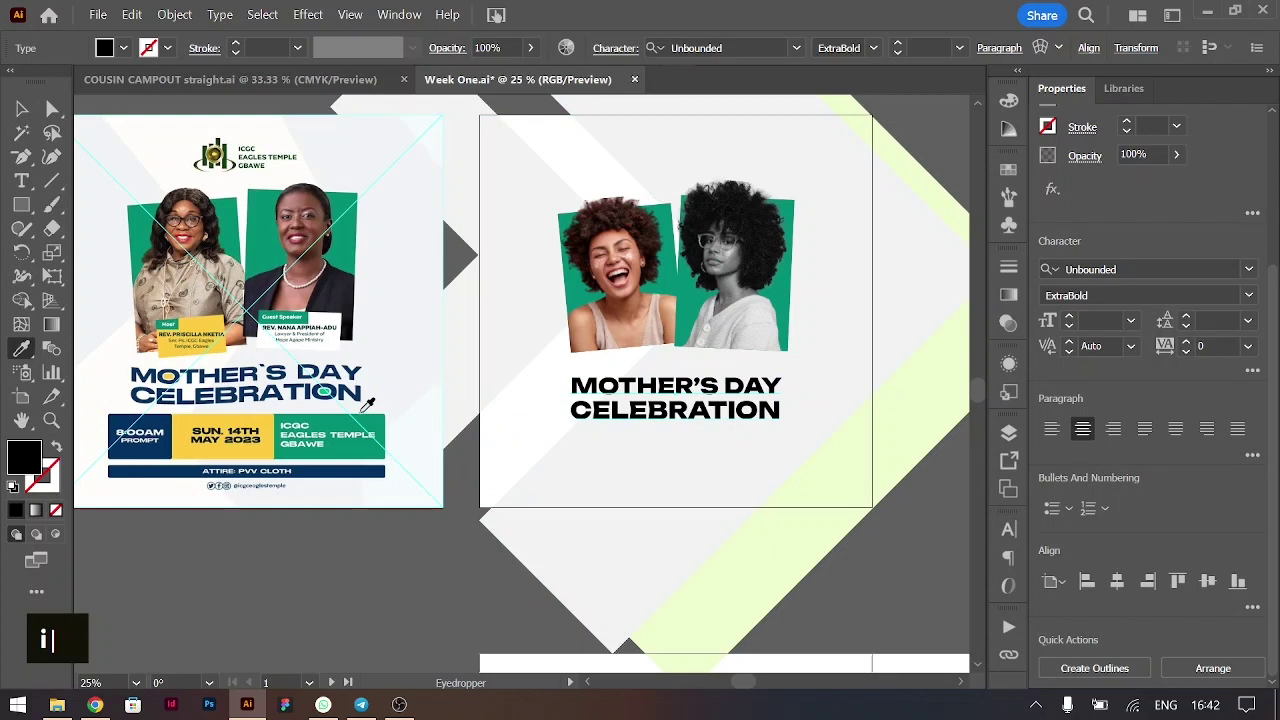
{"action": "type", "text": "i"}
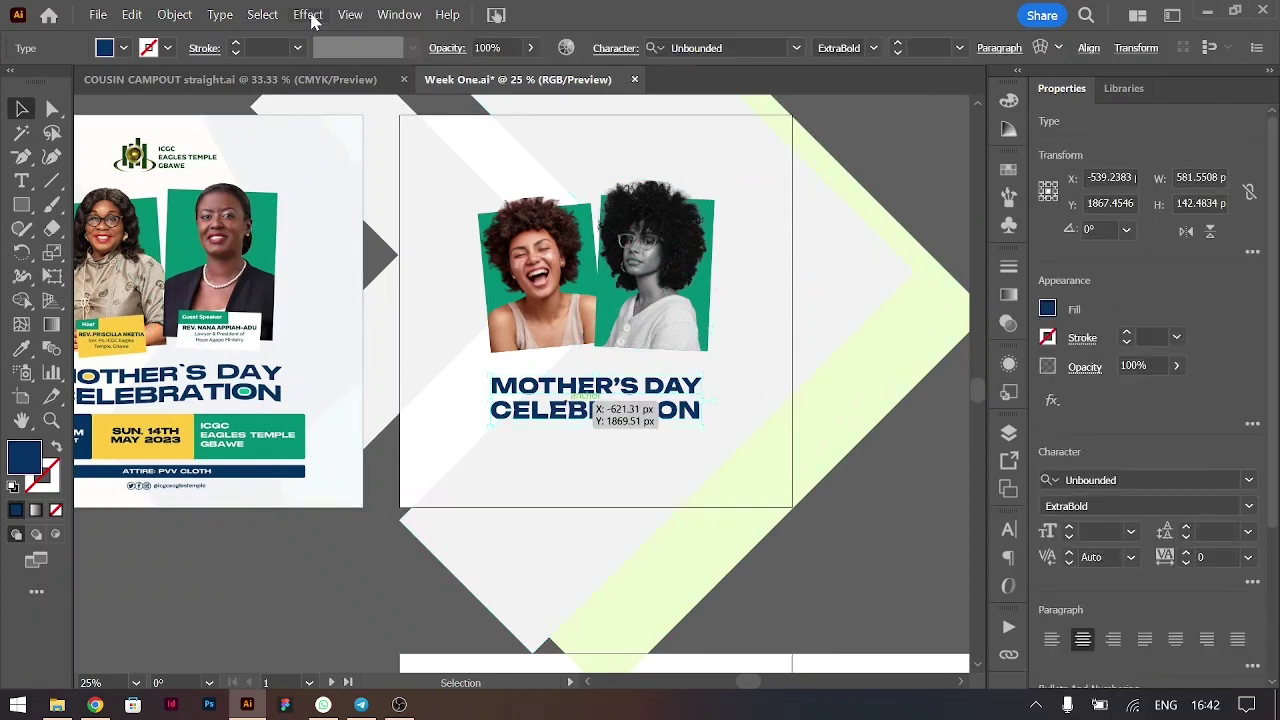
Lower the Flag warp's Bend amount and apply it to the title
{"action": "key", "text": "Return"}
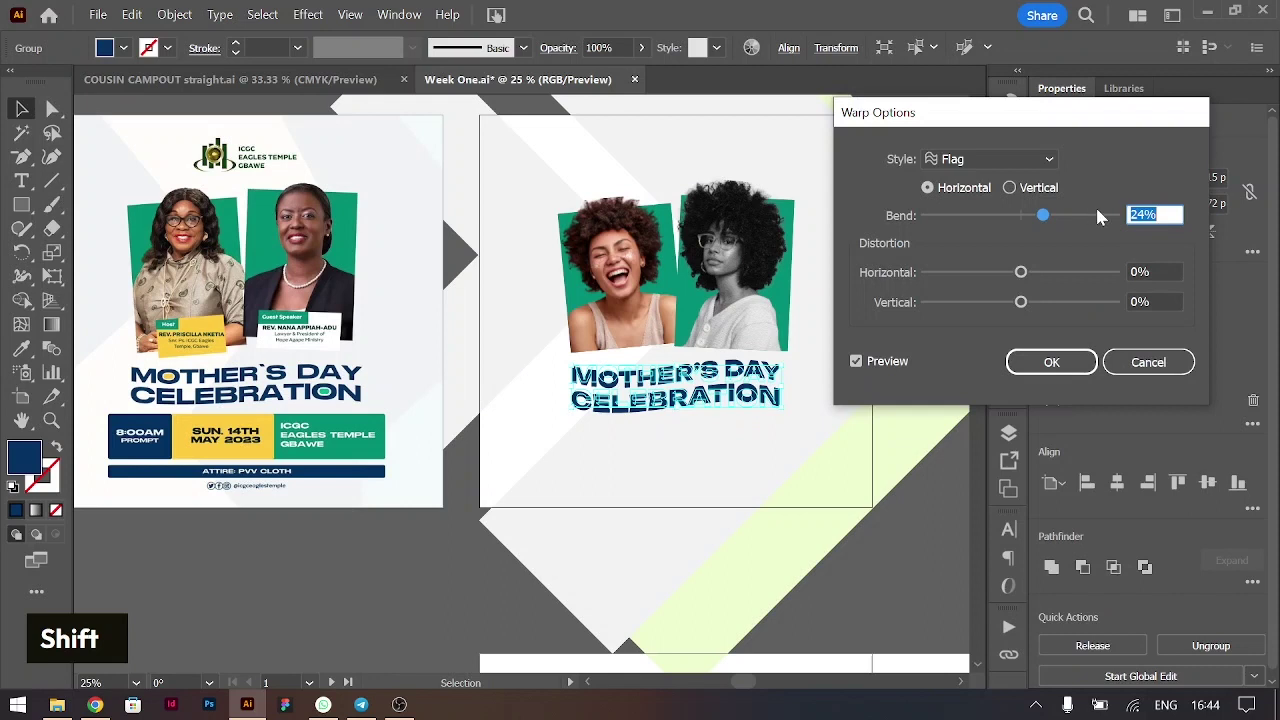
{"action": "key", "text": "Down"}
{"action": "key", "text": "Down"}
{"action": "key", "text": "Down"}
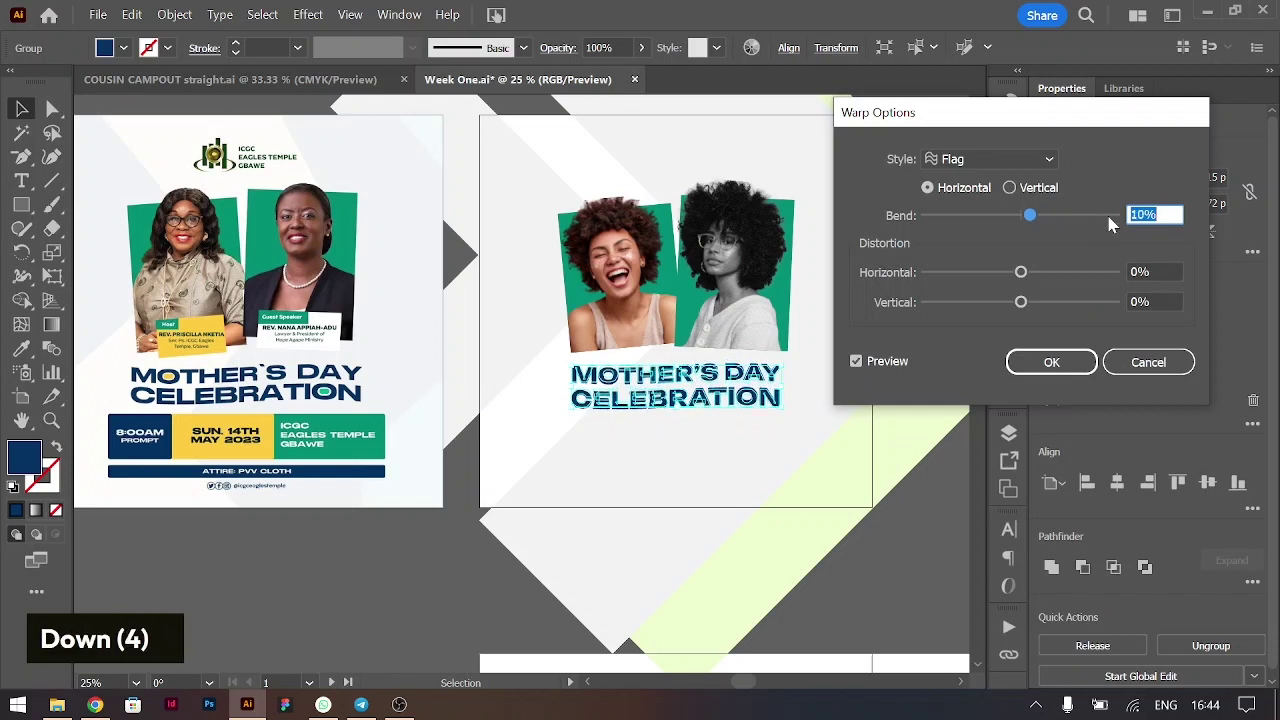
{"action": "key", "text": "Down"}
{"action": "key", "text": "Up"}
{"action": "key", "text": "Down"}
{"action": "key", "text": "Return"}
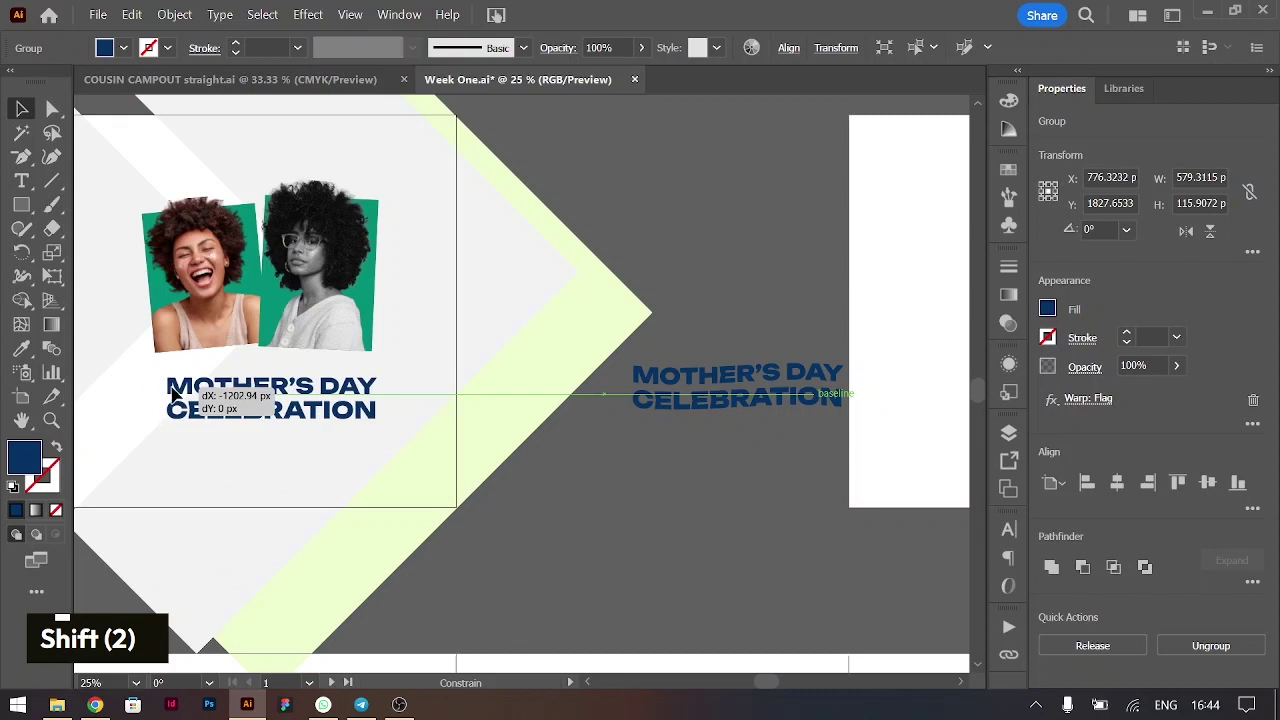
Undo the warp so the title returns to flat text
{"action": "key", "text": "shift+Up"}
{"action": "key", "text": "shift+Up"}
{"action": "key", "text": "shift+Up"}
{"action": "key", "text": "shift+Down"}
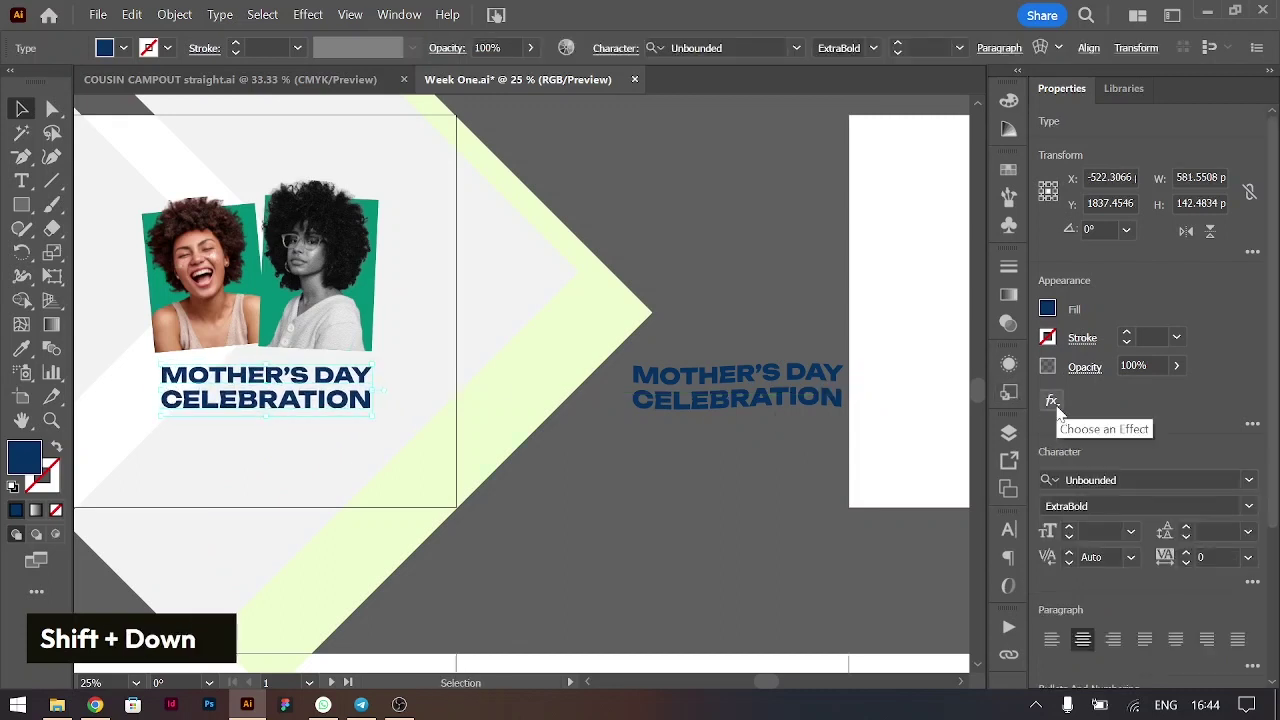
Set the MOTHER'S DAY line to Regular weight, keeping CELEBRATION extra bold
{"action": "double_click", "coordinate": [1061, 411]}
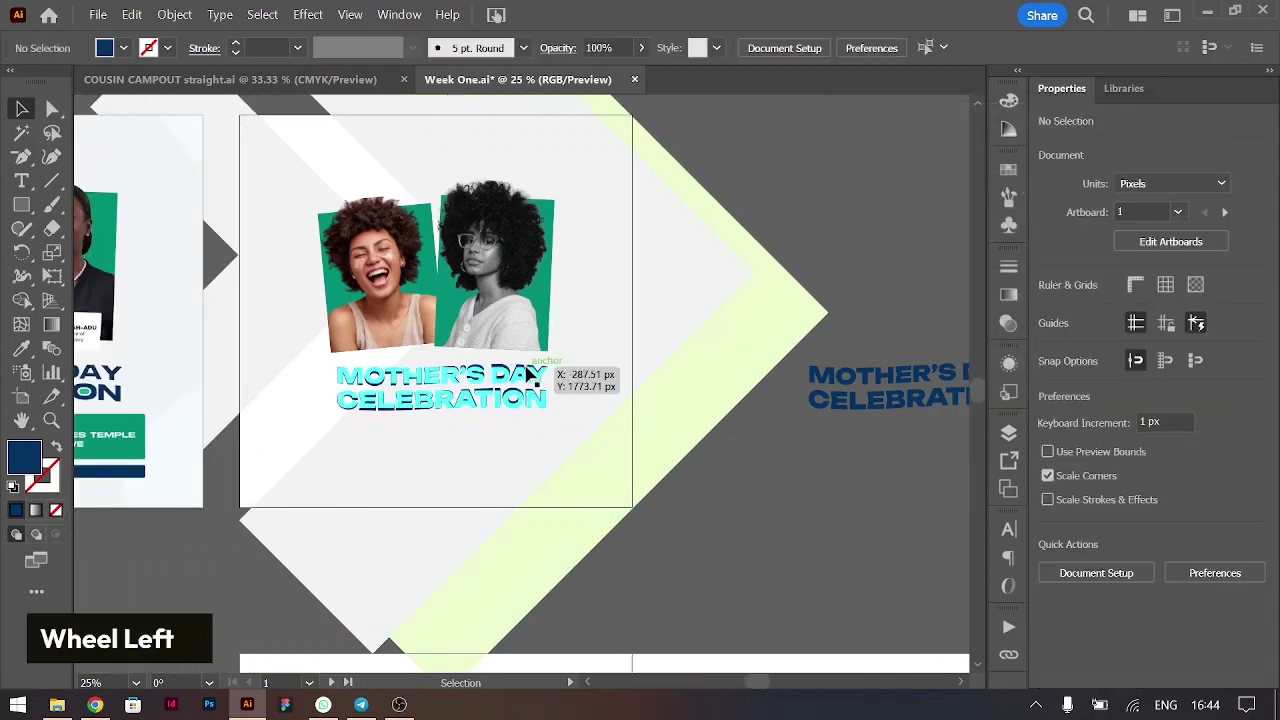
{"action": "double_click", "coordinate": [531, 369]}
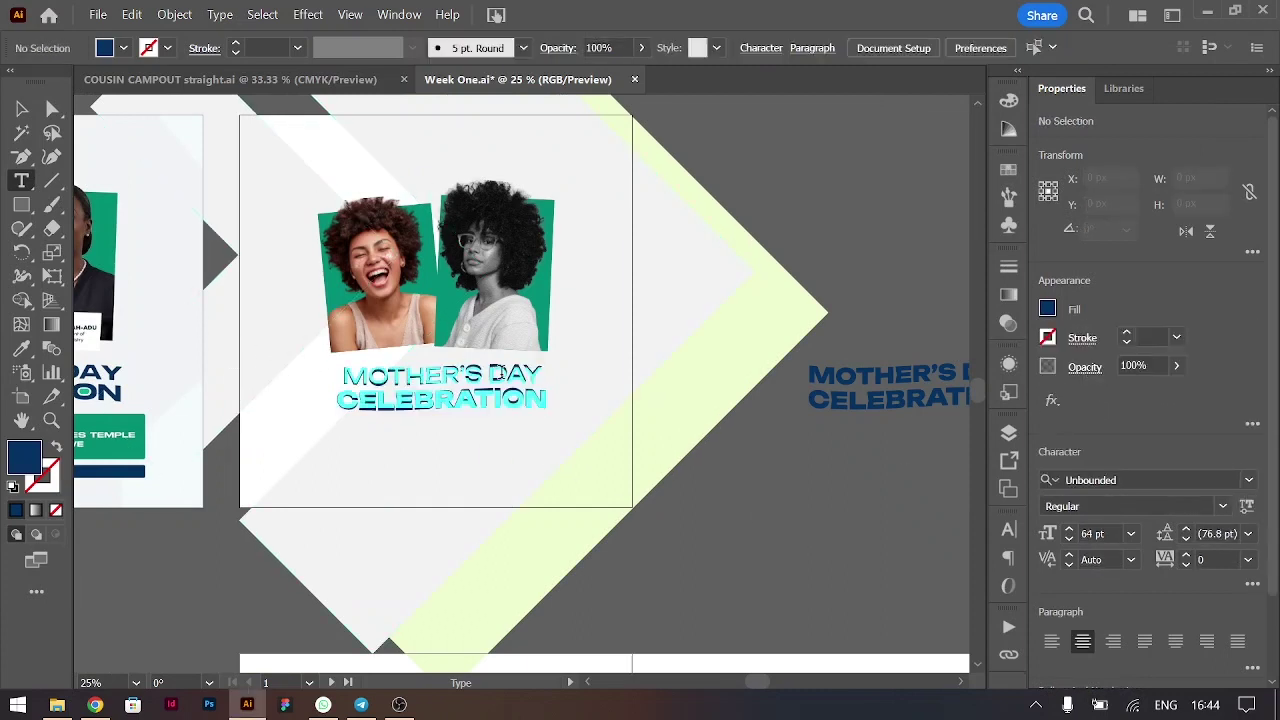
{"action": "key", "text": "ctrl+shift+."}
{"action": "key", "text": "ctrl+shift+."}
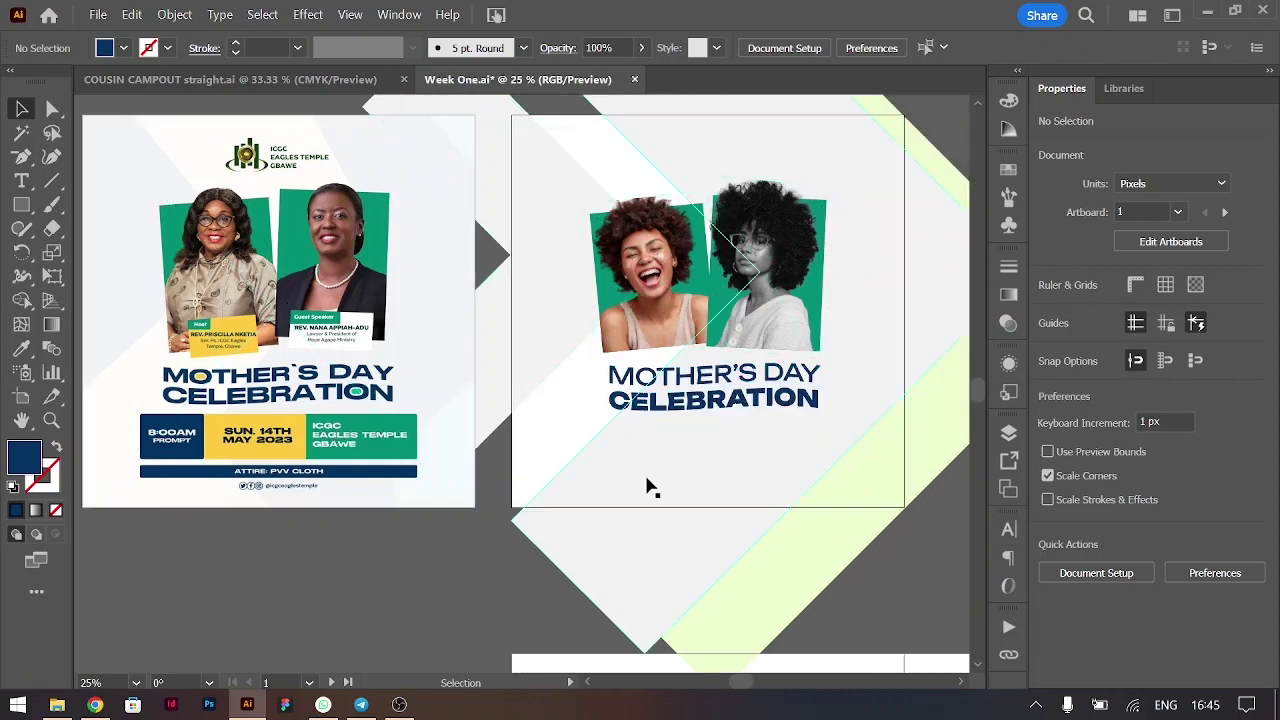
Draw the navy, yellow and green info blocks with time, date and venue text and a navy strip beneath
{"action": "key", "text": "ctrl+="}
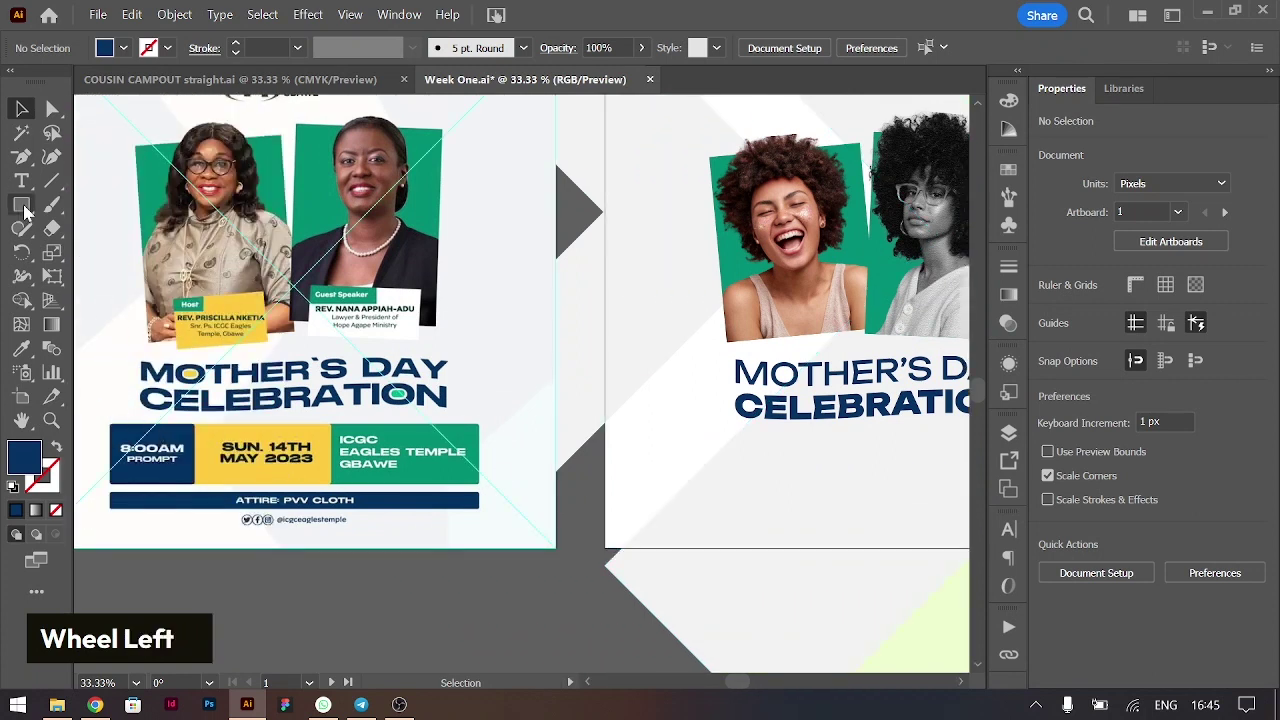
{"action": "right_click", "coordinate": [38, 211]}
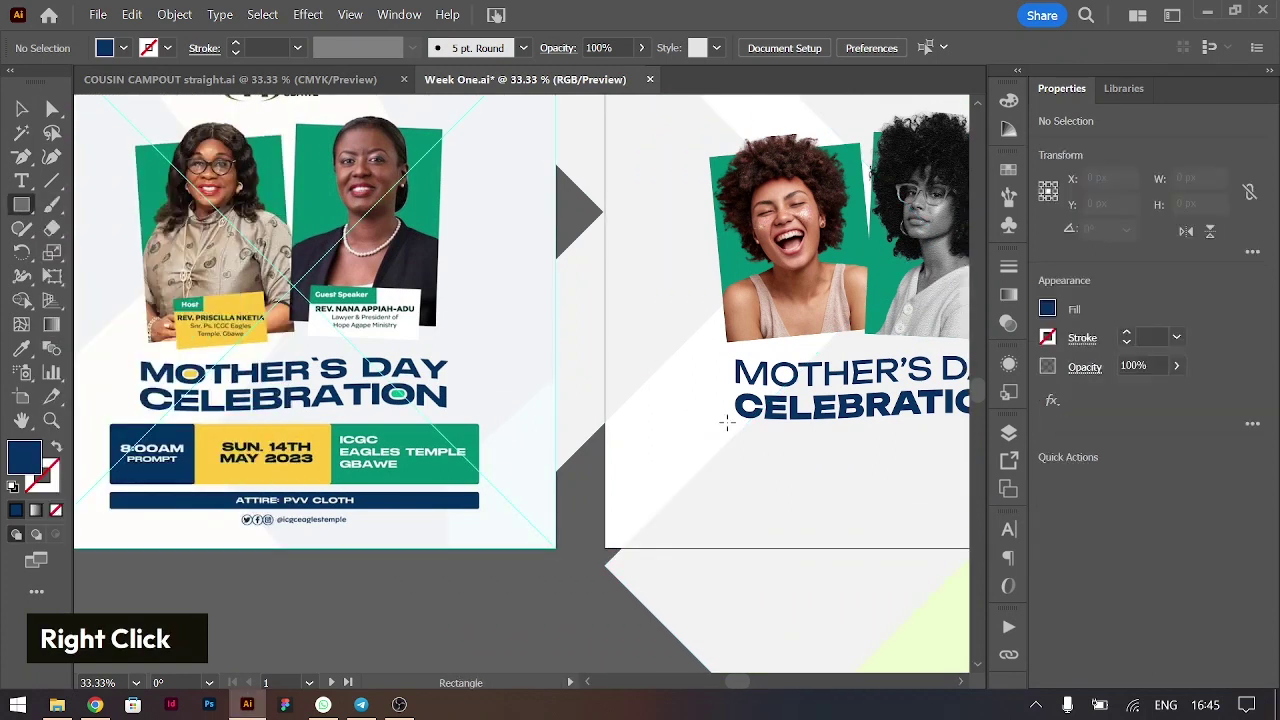
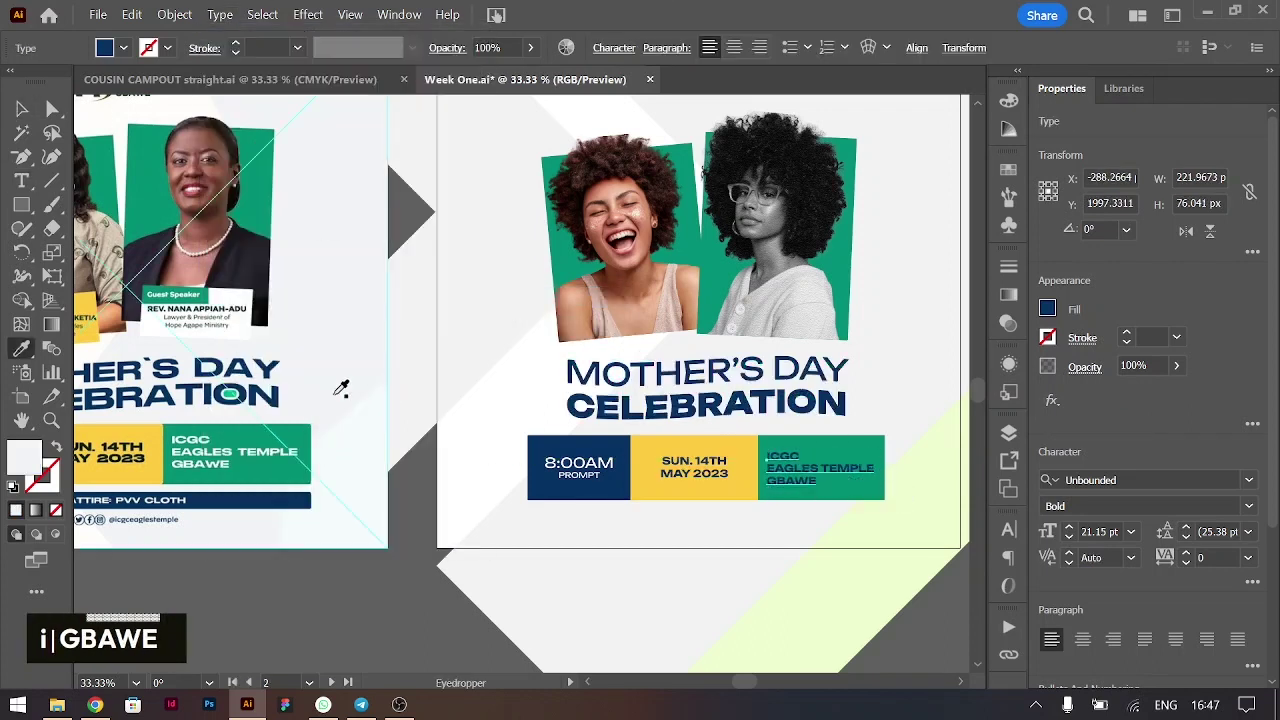
{"action": "key", "text": "ctrl+shift+."}
{"action": "key", "text": "ctrl+shift+,"}
{"action": "key", "text": "Right"}
{"action": "scroll", "scroll_direction": "up", "scroll_amount": 3}
{"action": "key", "text": "ctrl+-"}
{"action": "scroll", "scroll_direction": "up", "scroll_amount": 3}
{"action": "scroll", "scroll_direction": "down", "scroll_amount": 3}
{"action": "type", "text": "i"}
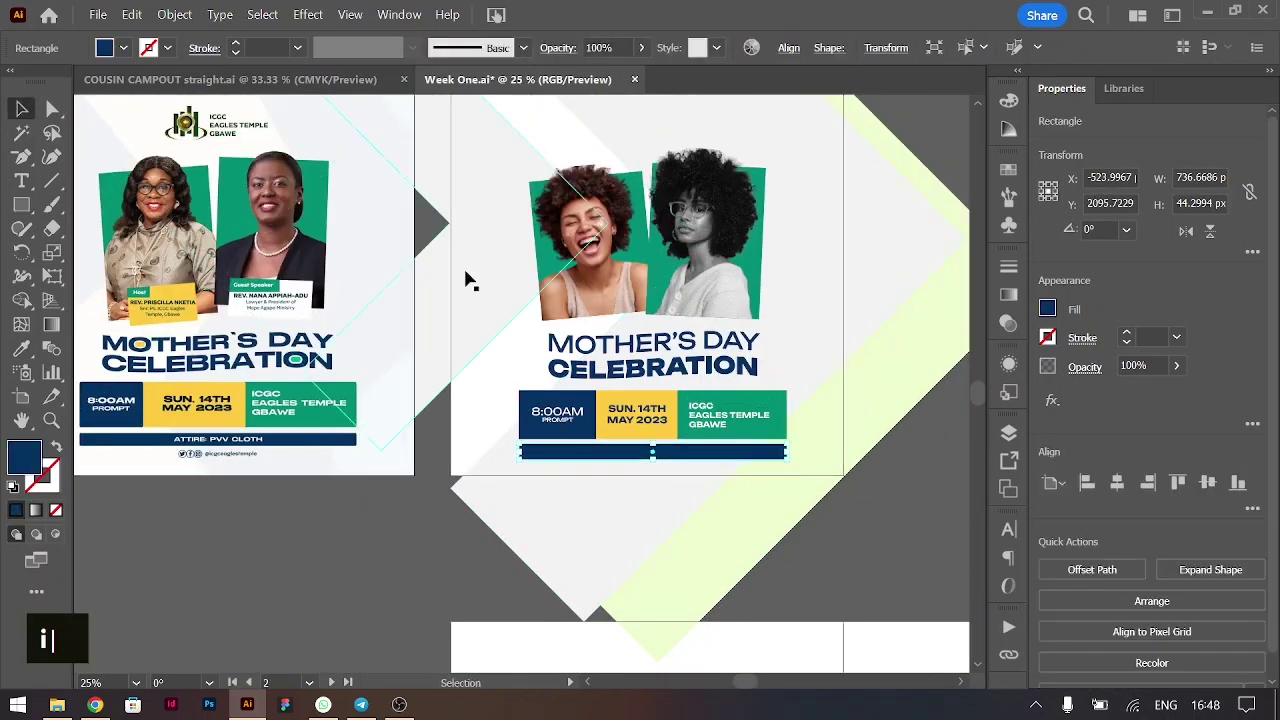
Nudge the photos, title and info bar layout so it sits centred on the artboard
{"action": "scroll", "scroll_direction": "up", "scroll_amount": 3}
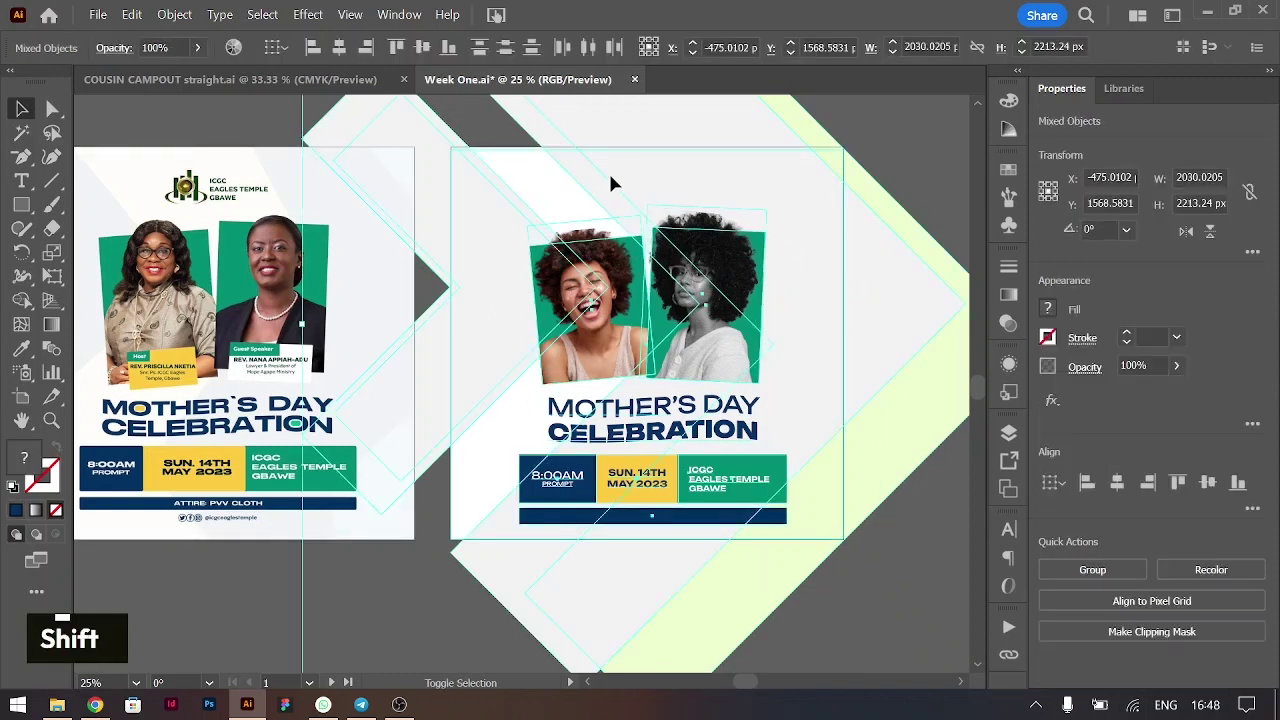
{"action": "key", "text": "i"}
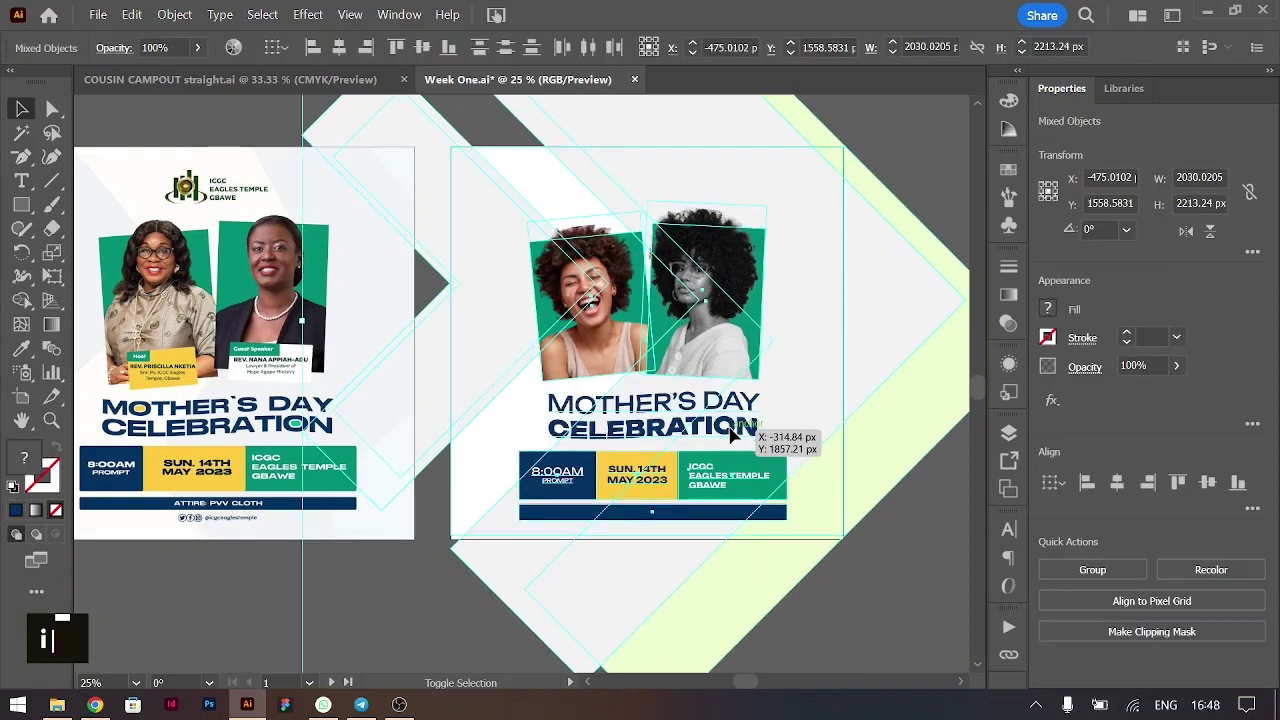
{"action": "type", "text": "i"}
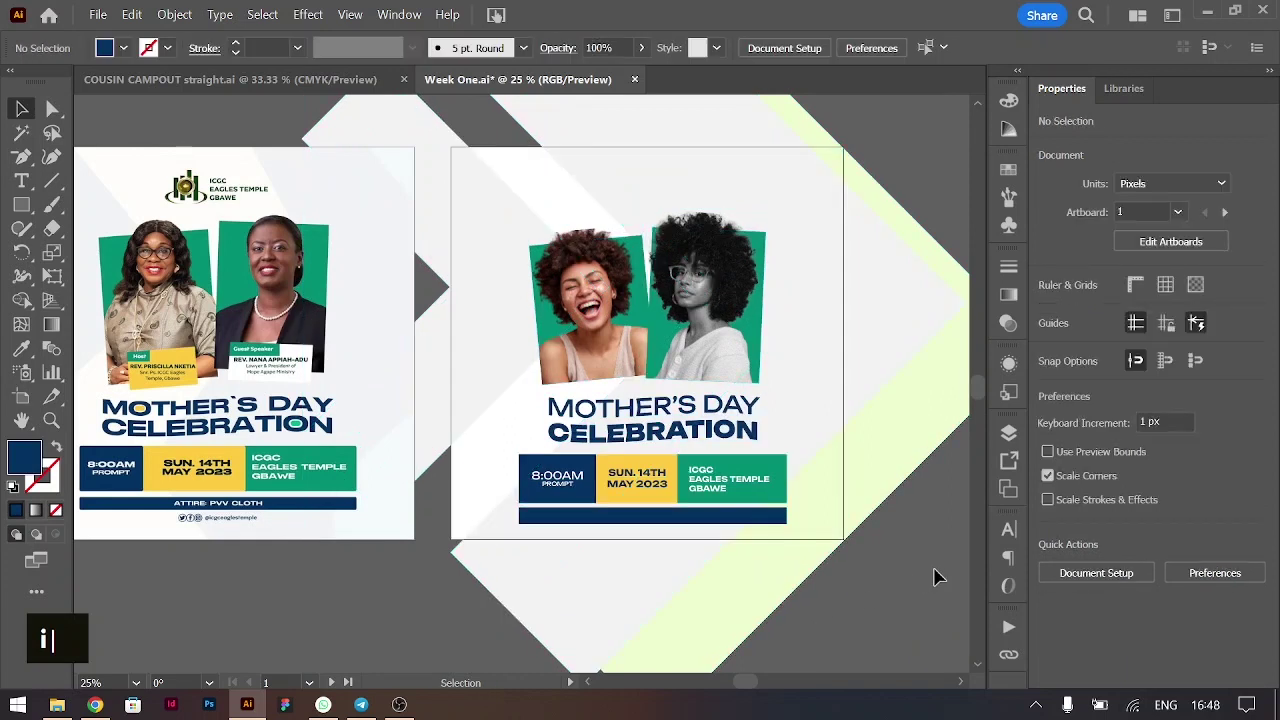